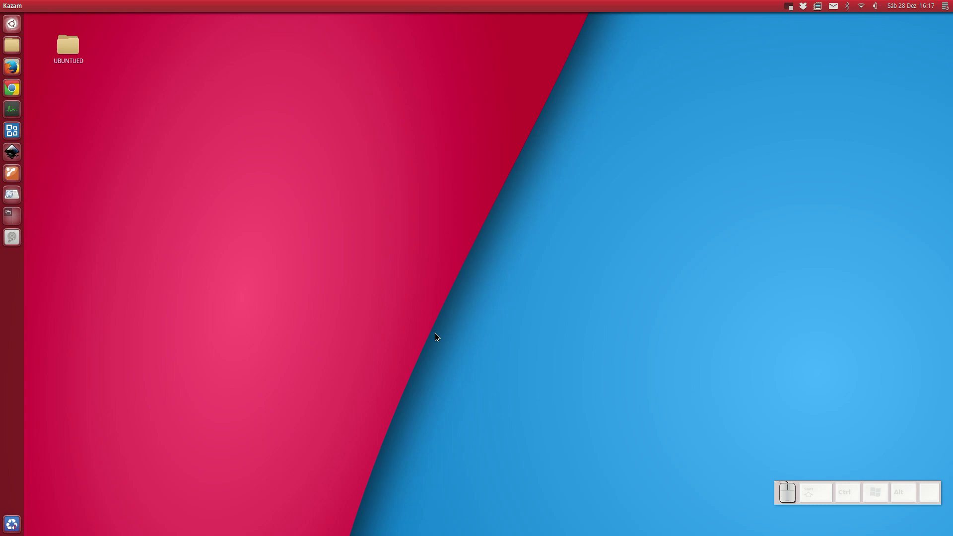
# Create a new 1080p SVG on the desktop named Simple_Colored_Wallpaper.svg and open it in Inkscape.
pyautogui.click(669, 132)
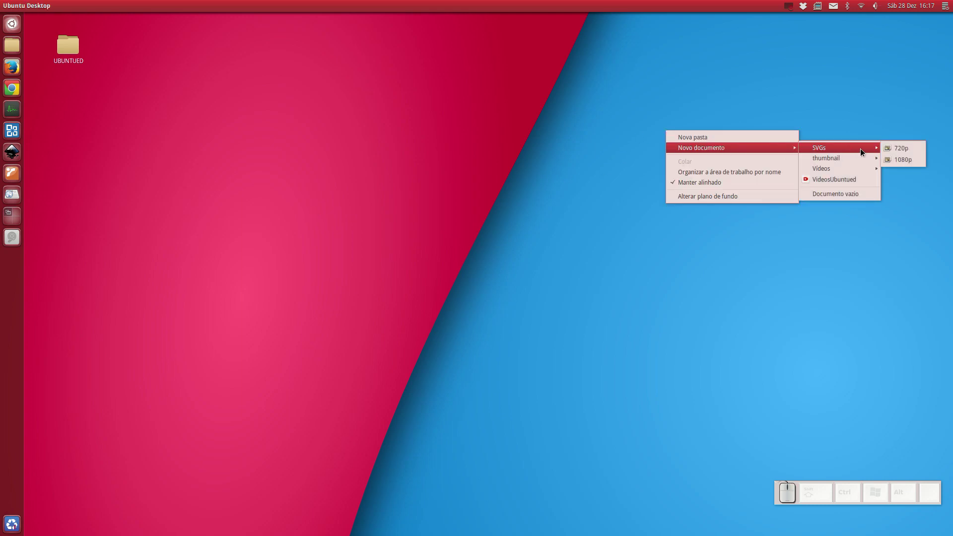
pyautogui.click(907, 162)
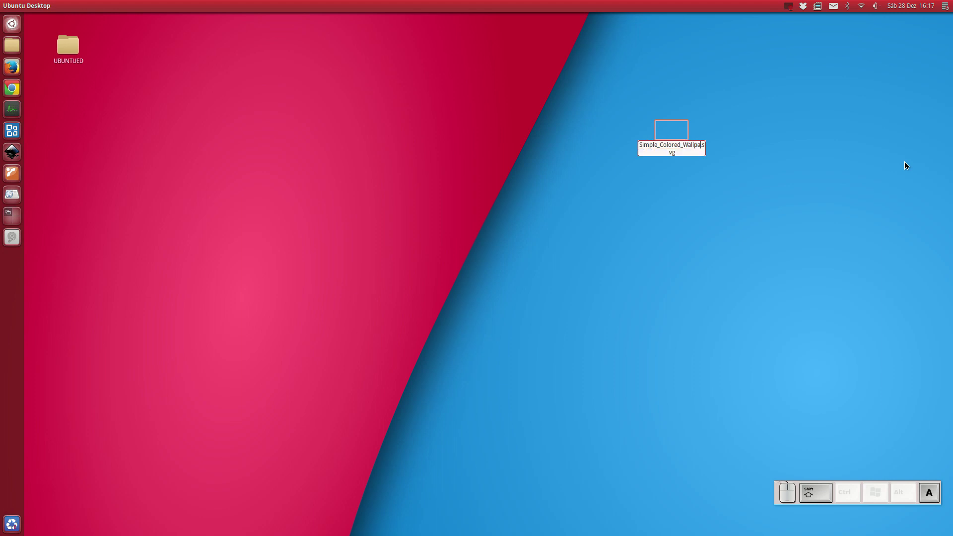
pyautogui.press('shift+Return')
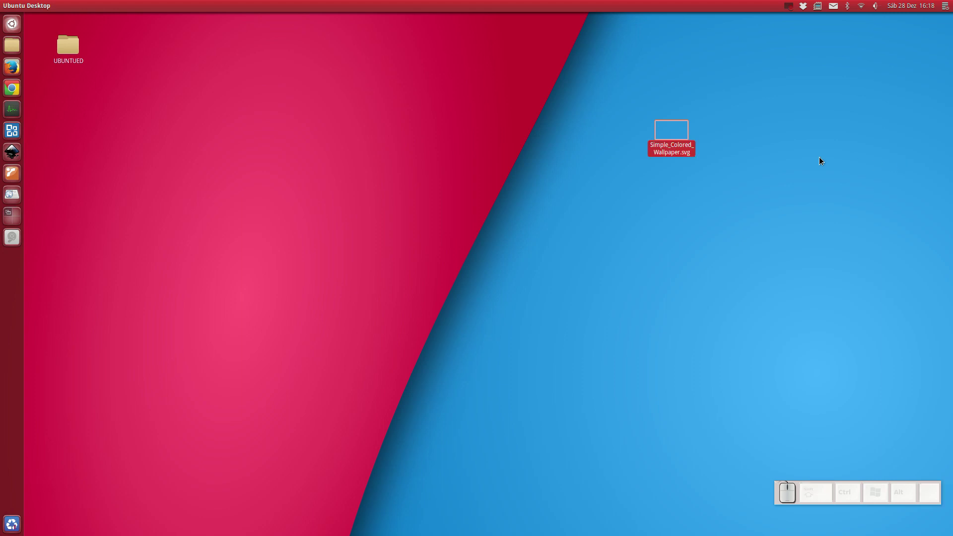
pyautogui.click(694, 146)
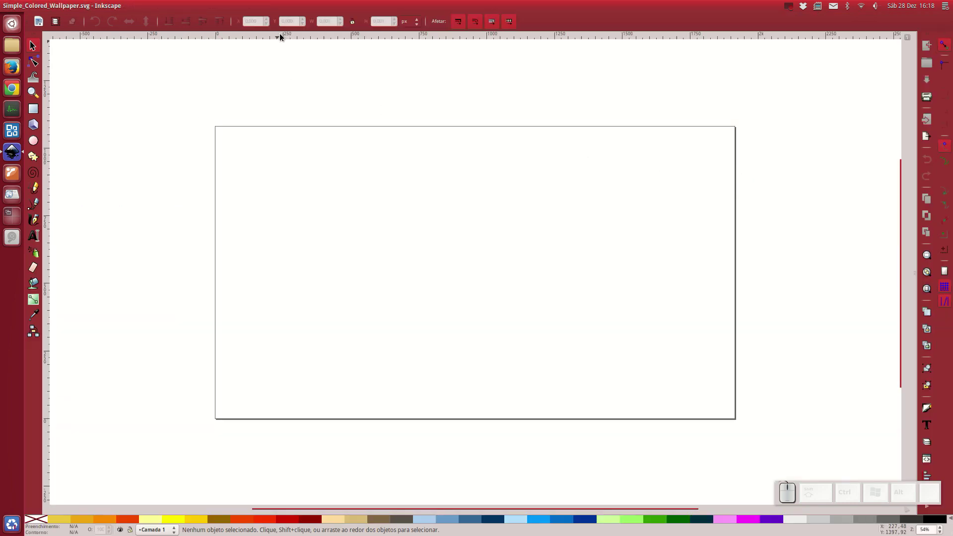
# Drag guides from the rulers onto the page's top, left and right edges.
pyautogui.moveTo(284, 42); pyautogui.dragTo(149, 137)
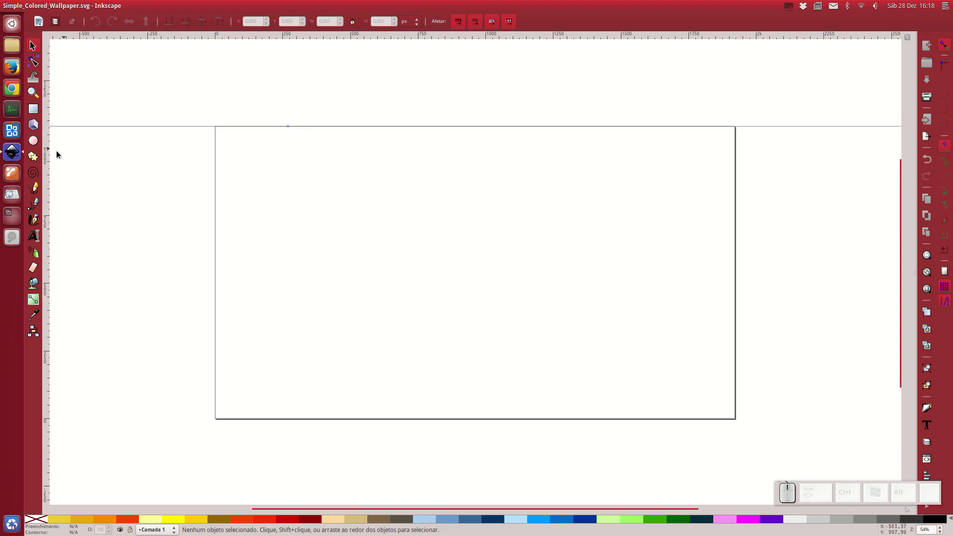
pyautogui.moveTo(47, 157); pyautogui.dragTo(140, 176)
pyautogui.moveTo(50, 175); pyautogui.dragTo(556, 4)
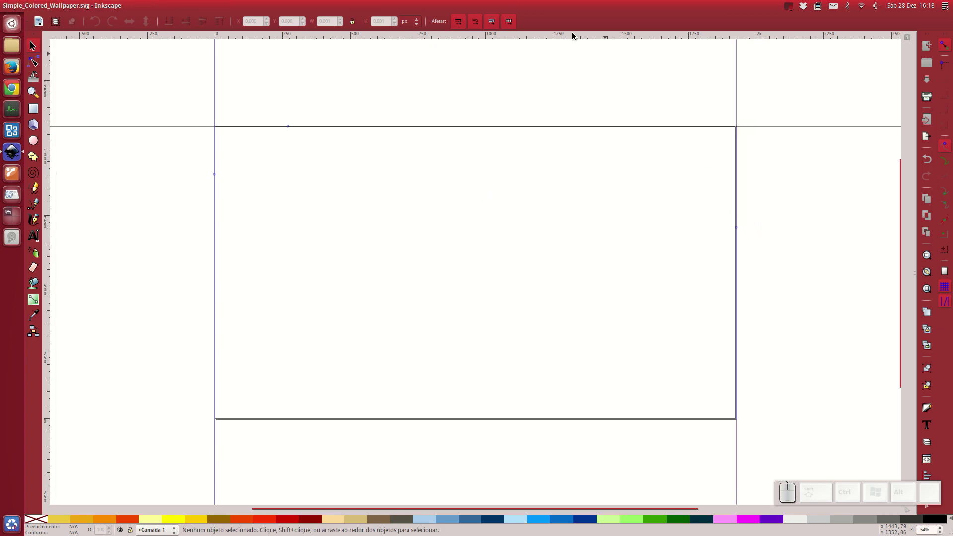
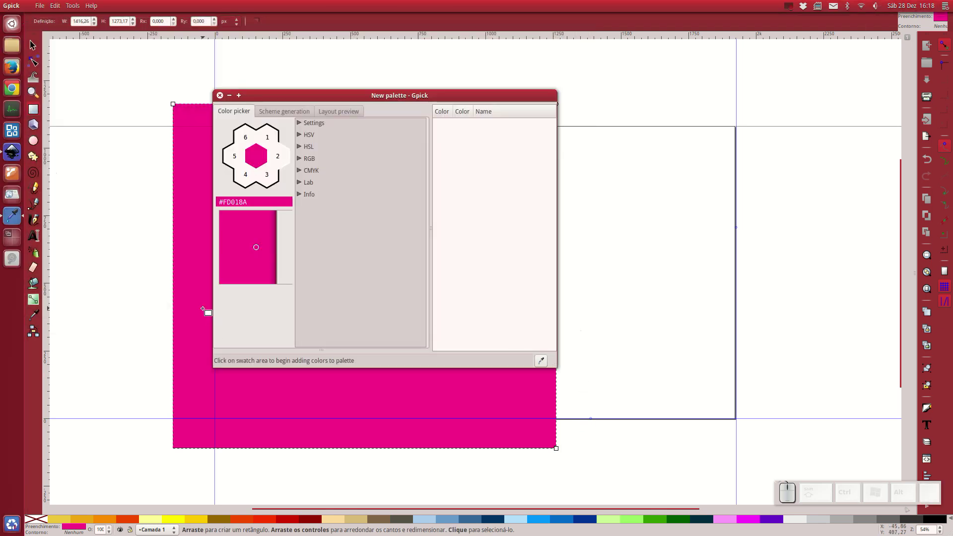
# Sample the rectangle's pink #FD018A into the Gpick palette and generate a set of related colours from it.
pyautogui.press('space')
pyautogui.click(268, 147)
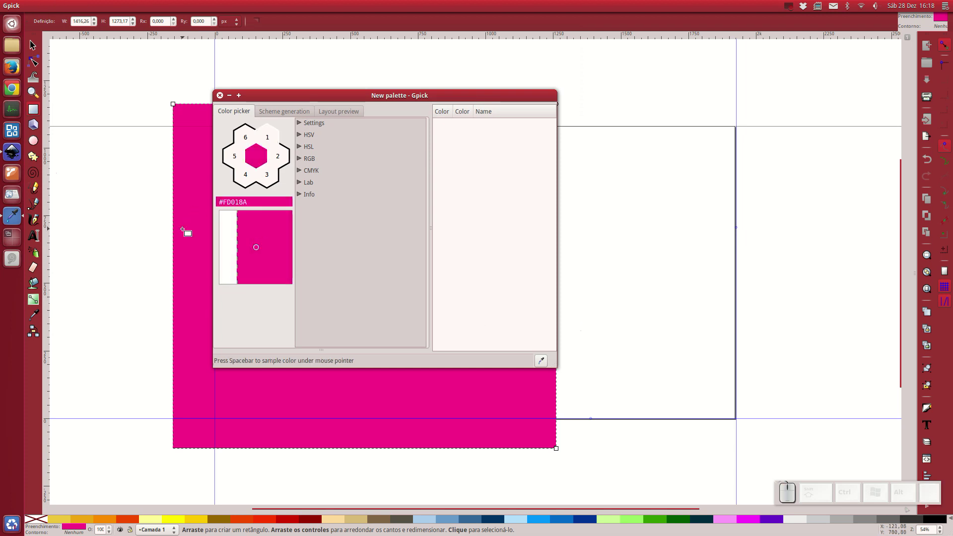
pyautogui.press('space')
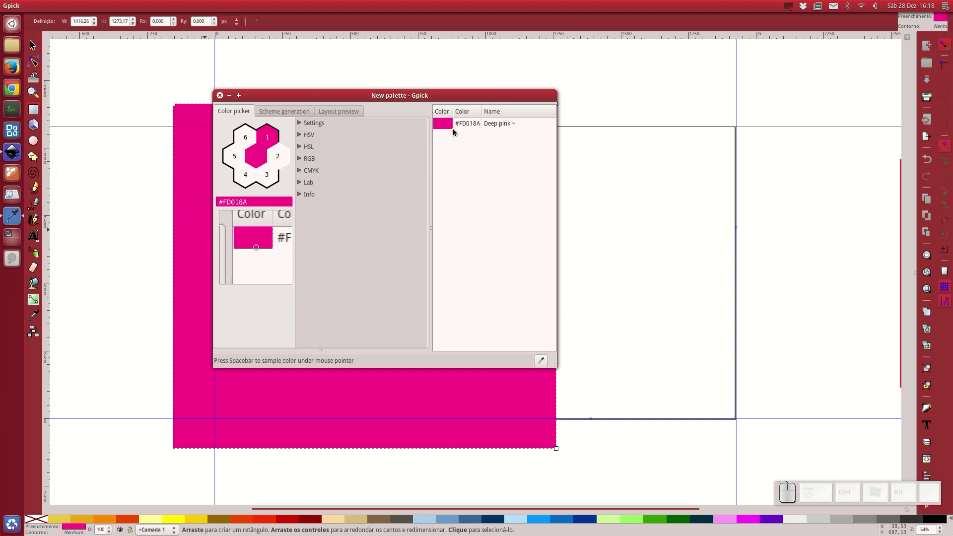
pyautogui.click(470, 129)
pyautogui.rightClick(470, 129)
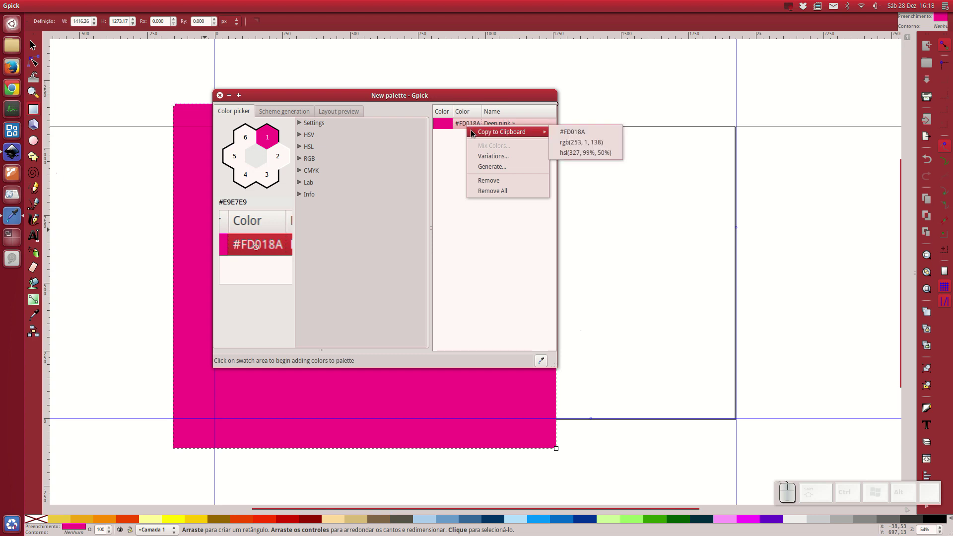
pyautogui.click(474, 170)
pyautogui.moveTo(376, 140); pyautogui.dragTo(399, 259)
pyautogui.click(451, 376)
# Copy the generated cyan #01C7FD to the clipboard and close Gpick.
pyautogui.scroll(-3)
pyautogui.click(472, 319)
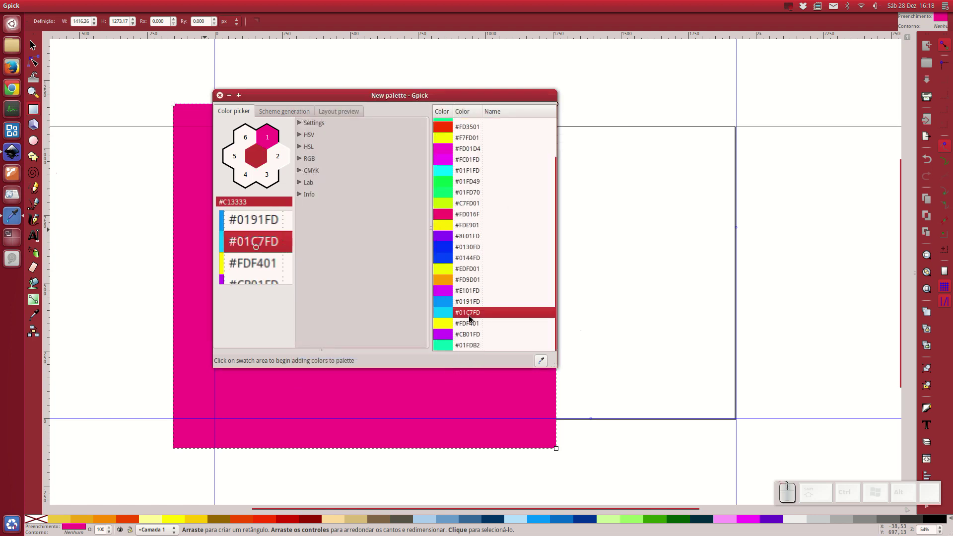
pyautogui.click(471, 319)
pyautogui.click(495, 323)
pyautogui.click(608, 327)
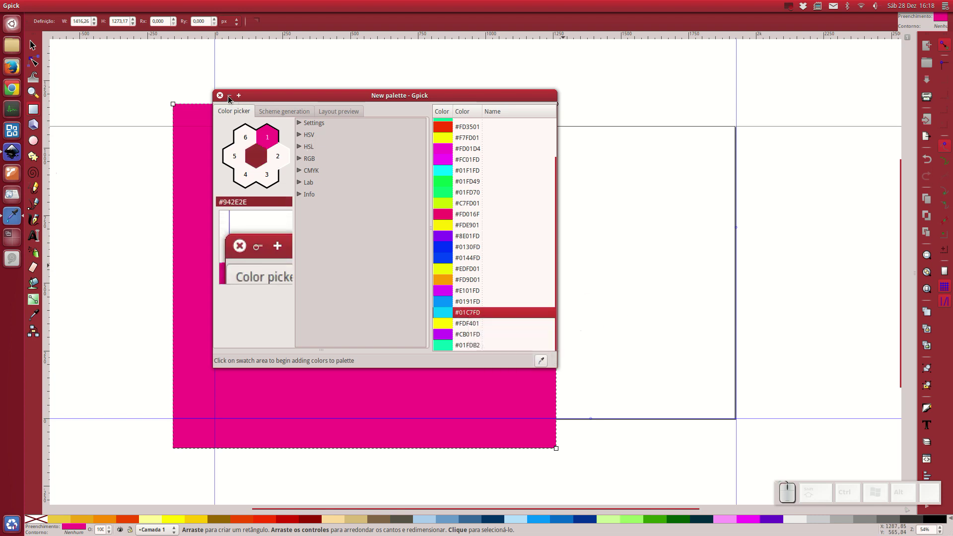
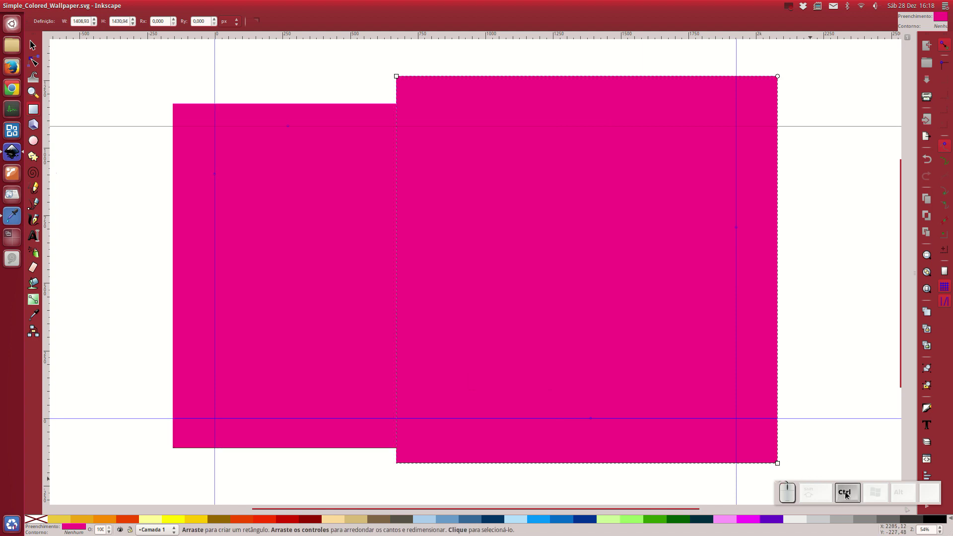
# Paste #01C7FD as the right square's fill and bring up its Fill and Stroke settings.
pyautogui.press('ctrl+v')
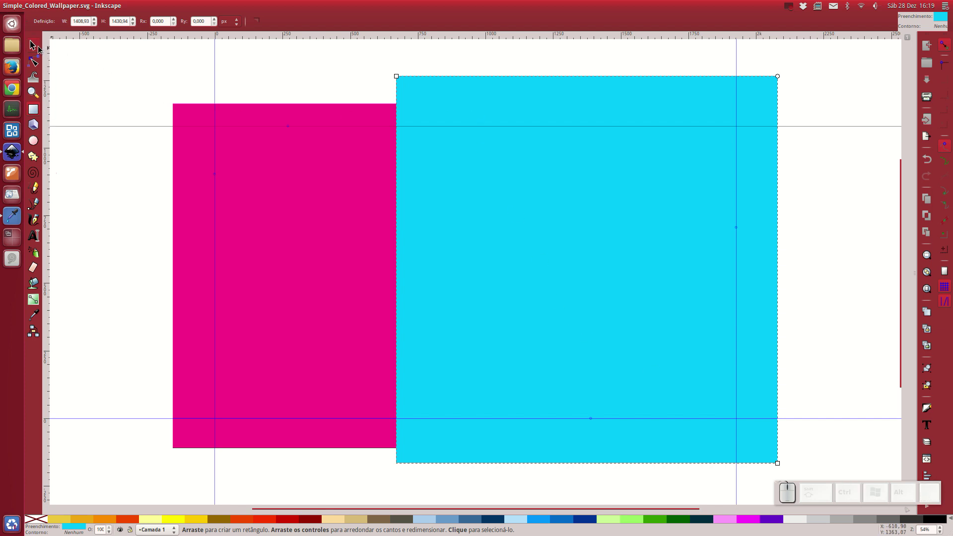
pyautogui.click(40, 58)
pyautogui.click(459, 88)
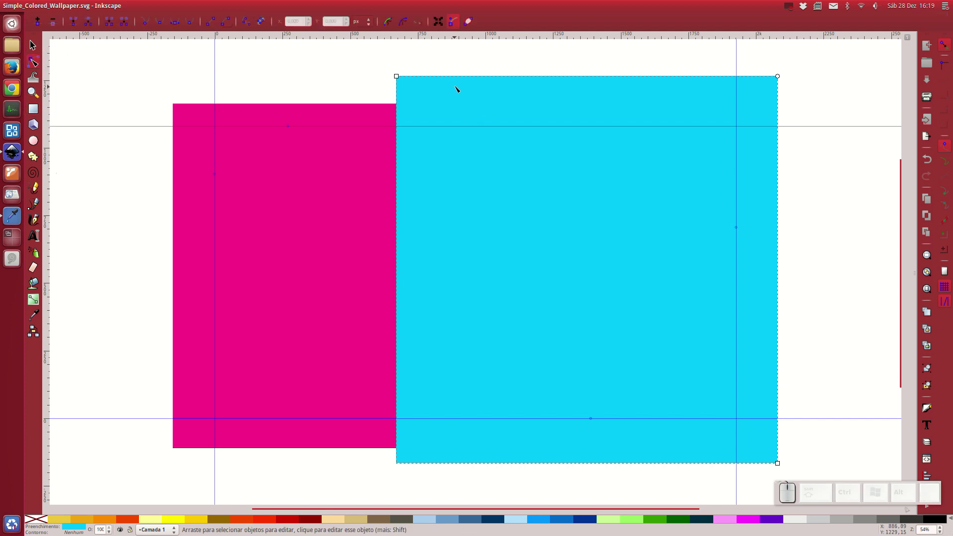
pyautogui.press('p')
pyautogui.press('e')
pyautogui.press('Return')
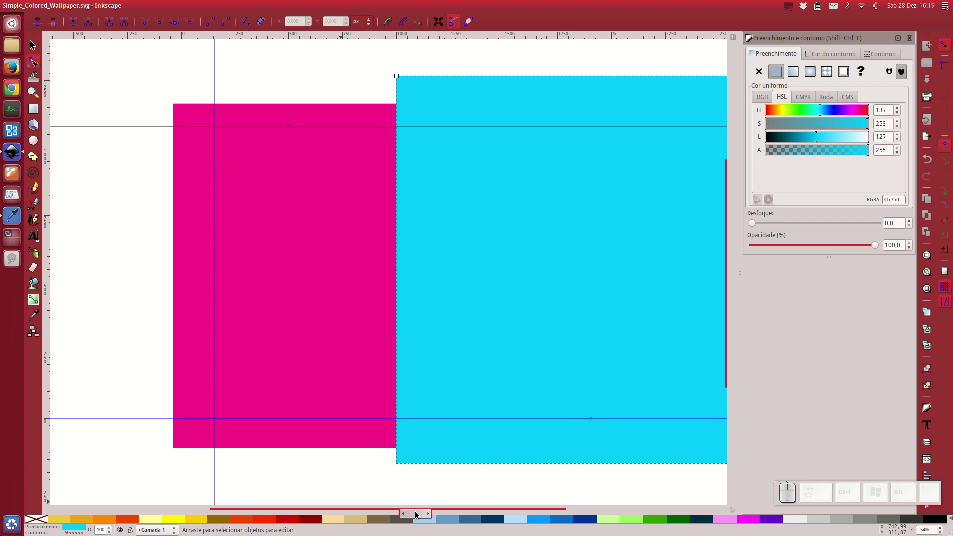
# Lighten the cyan slightly and switch the square's fill to a radial gradient.
pyautogui.moveTo(417, 513); pyautogui.dragTo(653, 283)
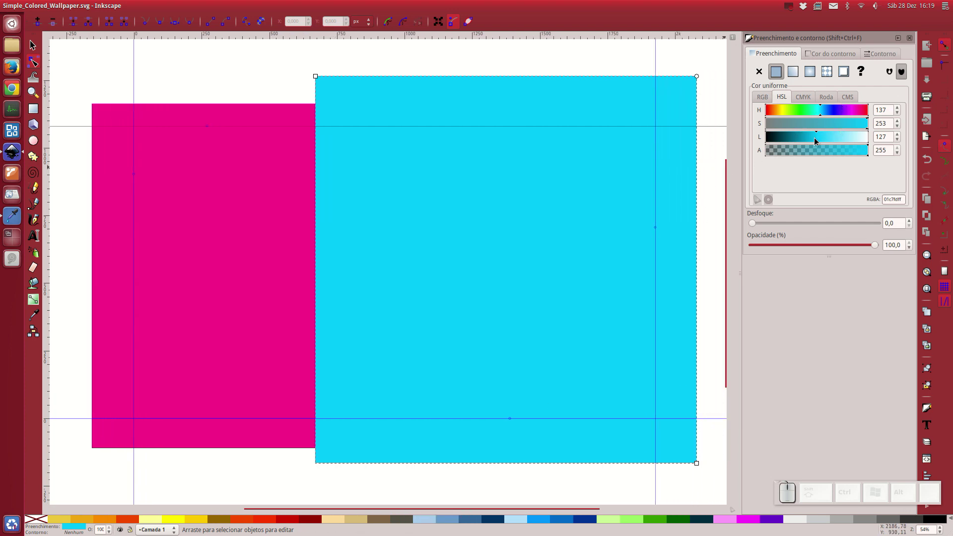
pyautogui.click(817, 141)
pyautogui.click(816, 141)
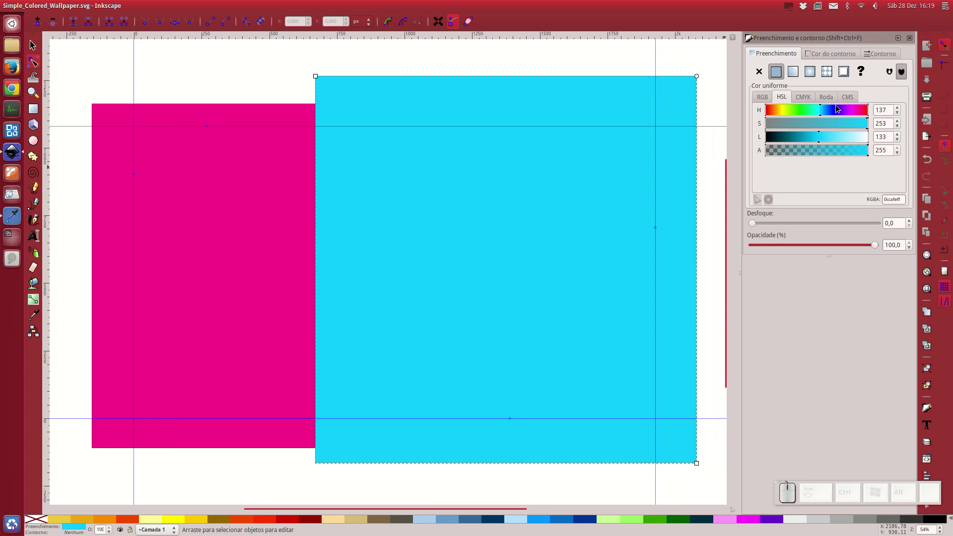
pyautogui.click(815, 76)
# Make the cyan gradient's outer stop fully opaque (alpha 255) and darken it to about L 109.
pyautogui.click(872, 116)
pyautogui.moveTo(747, 127); pyautogui.dragTo(717, 235)
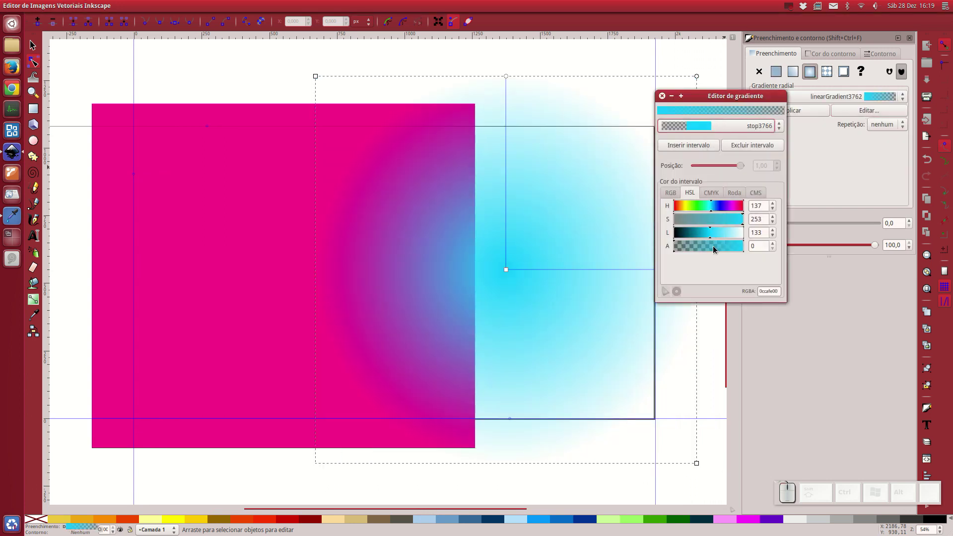
pyautogui.moveTo(715, 249); pyautogui.dragTo(704, 163)
pyautogui.click(696, 147)
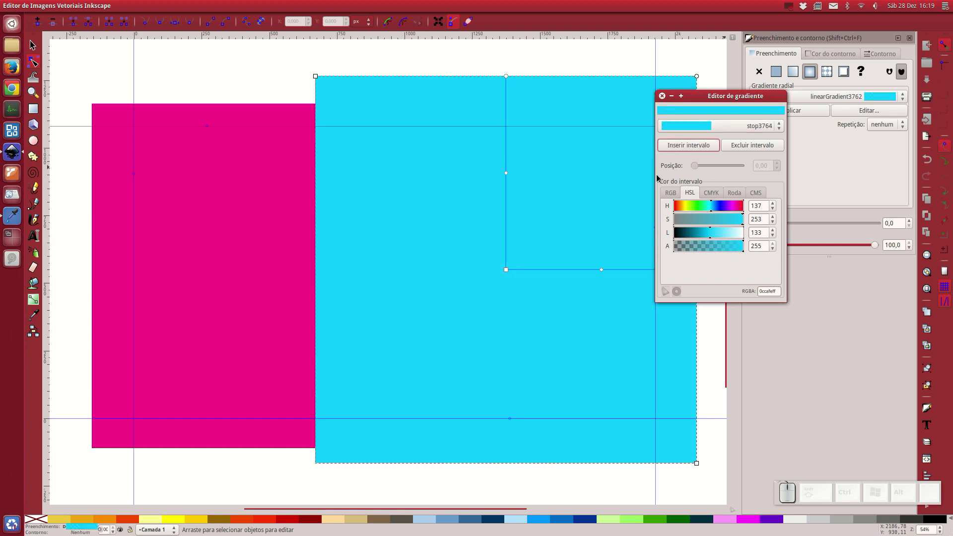
pyautogui.moveTo(511, 176); pyautogui.dragTo(708, 152)
pyautogui.moveTo(723, 131); pyautogui.dragTo(715, 169)
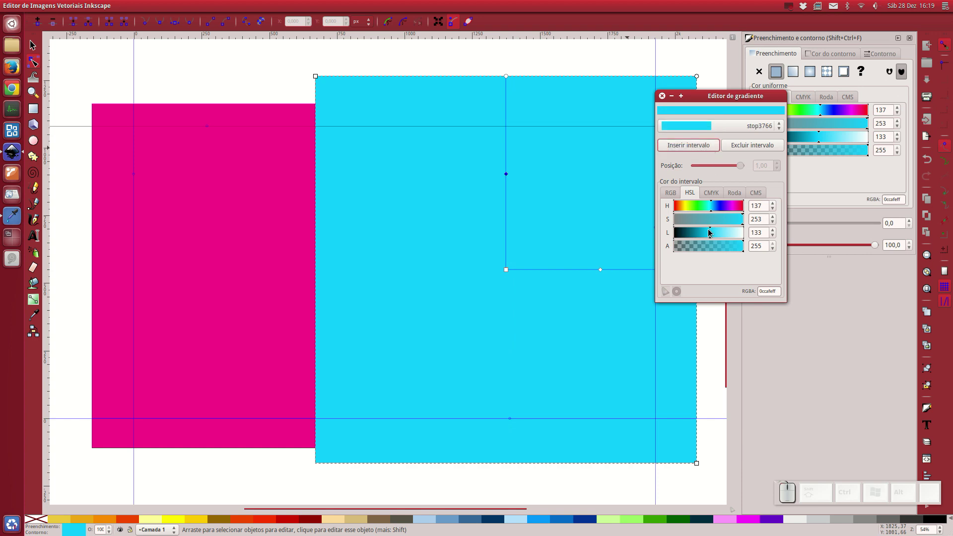
pyautogui.click(708, 233)
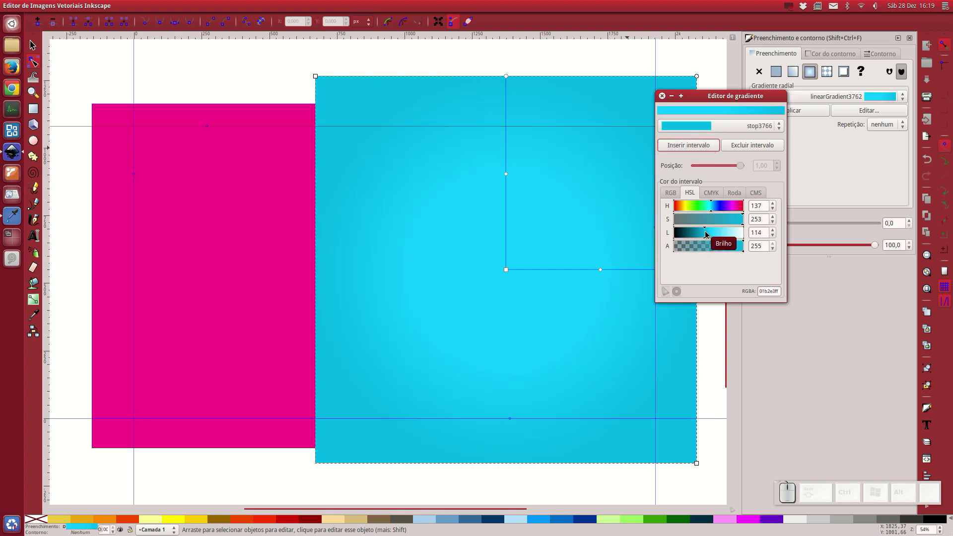
pyautogui.click(708, 235)
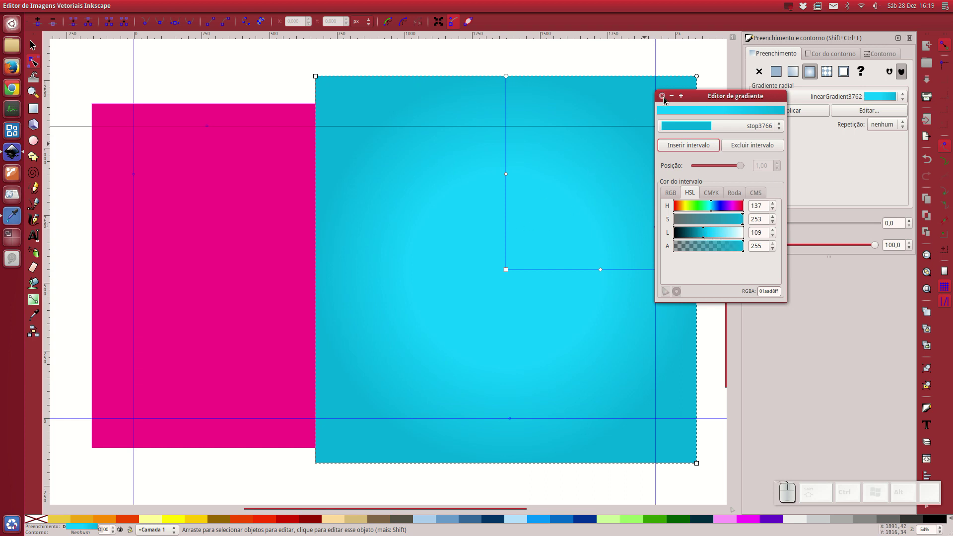
pyautogui.click(666, 101)
# Give the magenta rectangle a radial gradient with an opaque outer stop darkened to L 96.
pyautogui.click(309, 115)
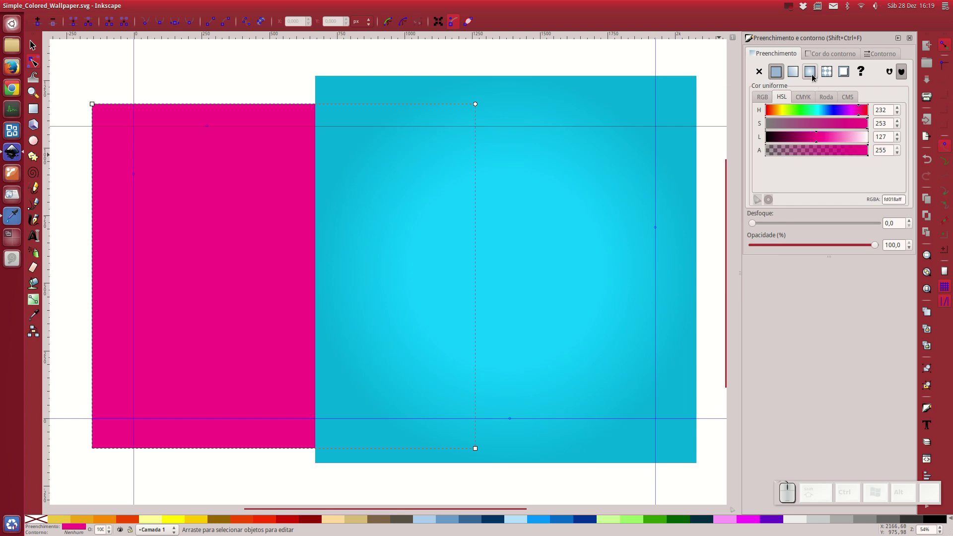
pyautogui.click(814, 74)
pyautogui.click(885, 115)
pyautogui.moveTo(700, 129); pyautogui.dragTo(706, 184)
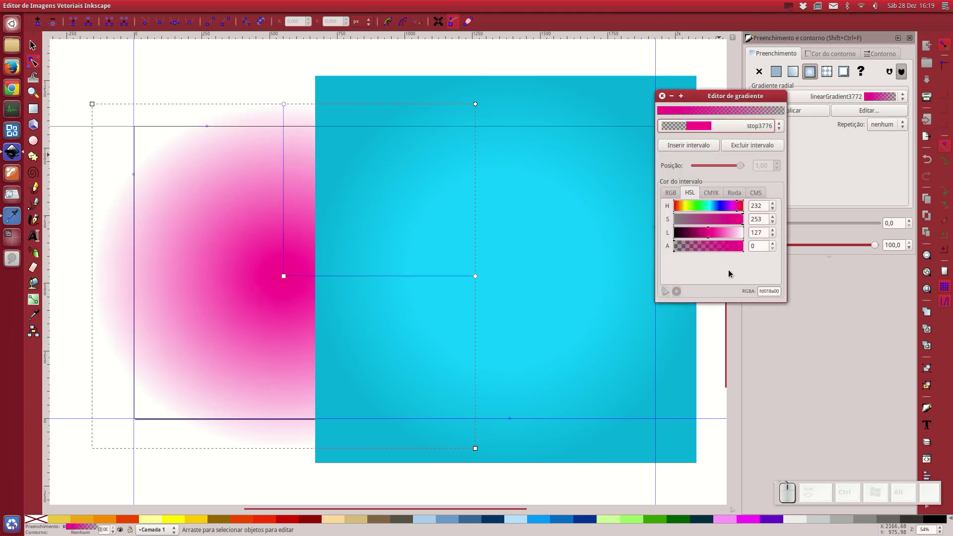
pyautogui.moveTo(726, 250); pyautogui.dragTo(713, 167)
pyautogui.click(695, 149)
pyautogui.moveTo(699, 128); pyautogui.dragTo(692, 161)
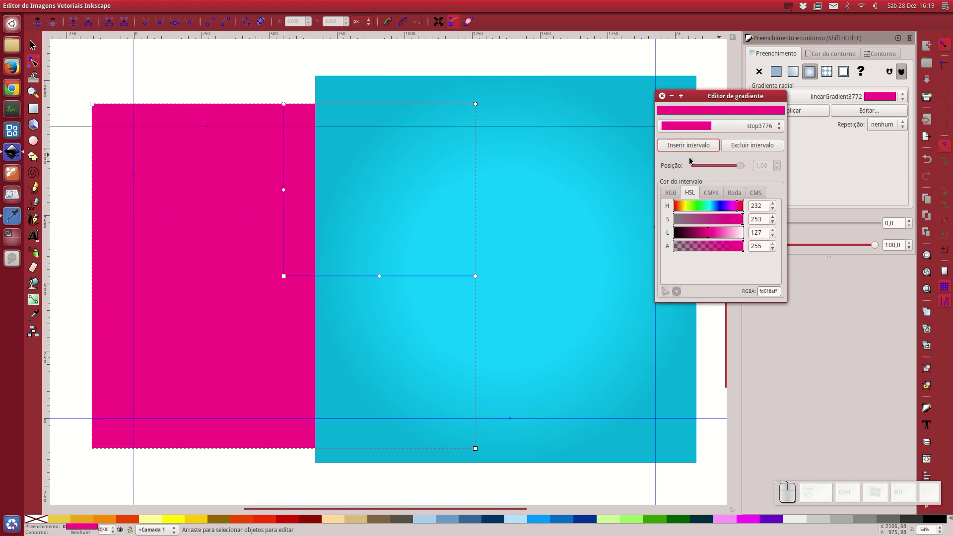
pyautogui.click(707, 234)
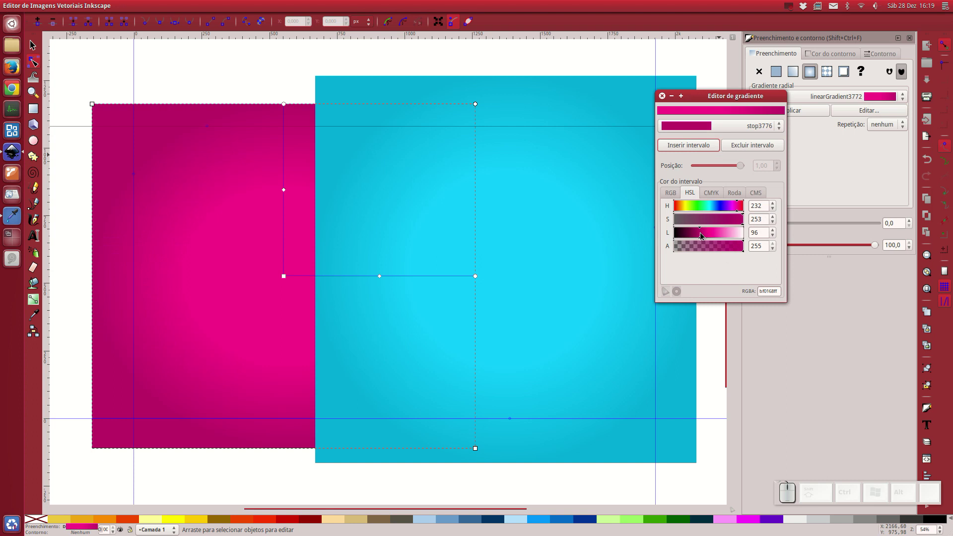
pyautogui.click(703, 237)
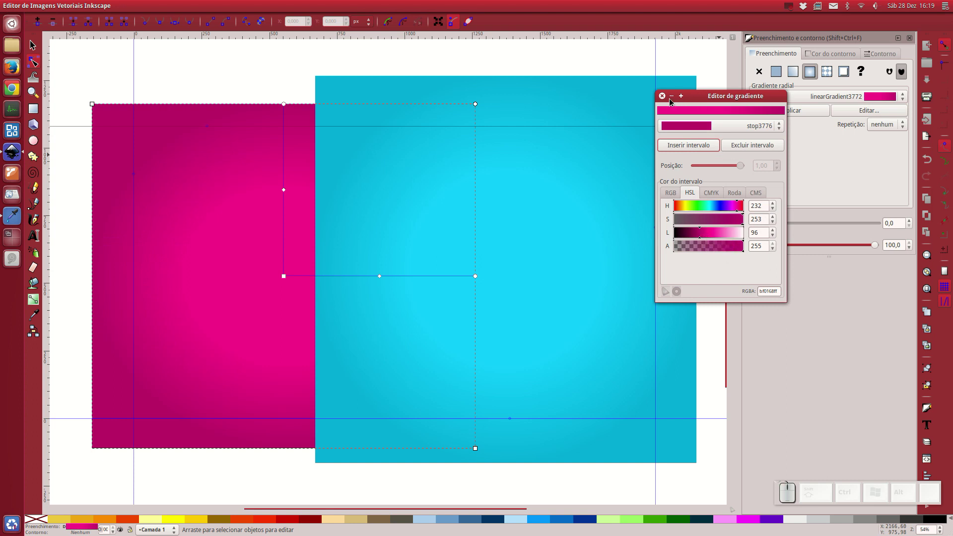
pyautogui.click(668, 100)
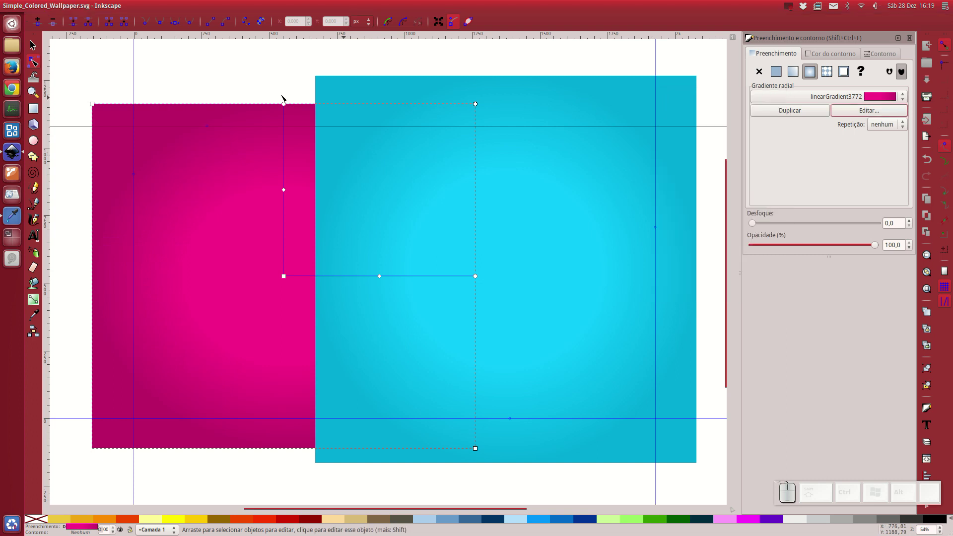
# Move the cyan square further to the right.
pyautogui.click(41, 50)
pyautogui.click(248, 73)
pyautogui.click(416, 87)
pyautogui.moveTo(399, 99); pyautogui.dragTo(500, 99)
pyautogui.click(41, 62)
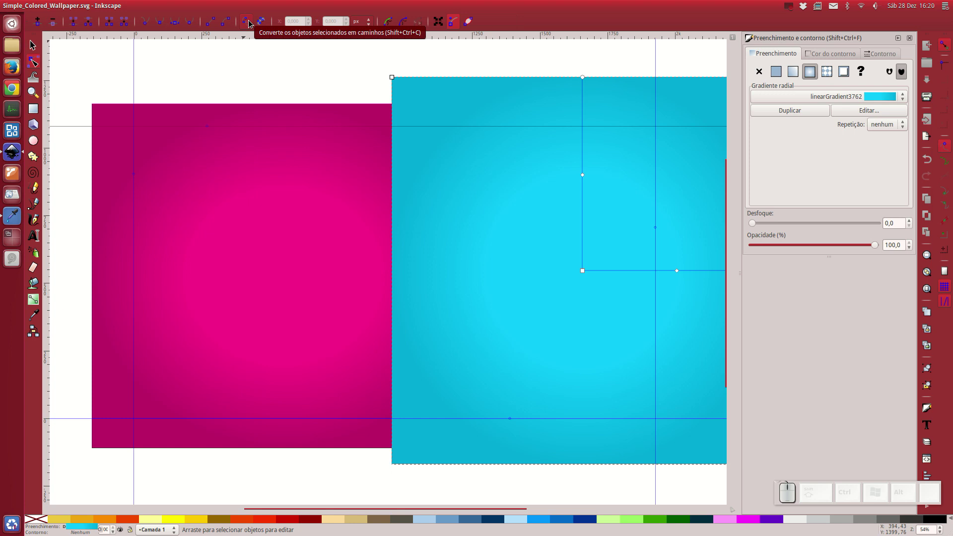
# Convert the cyan square to a path and bend its left edge into a sweeping curve over the magenta panel.
pyautogui.click(252, 23)
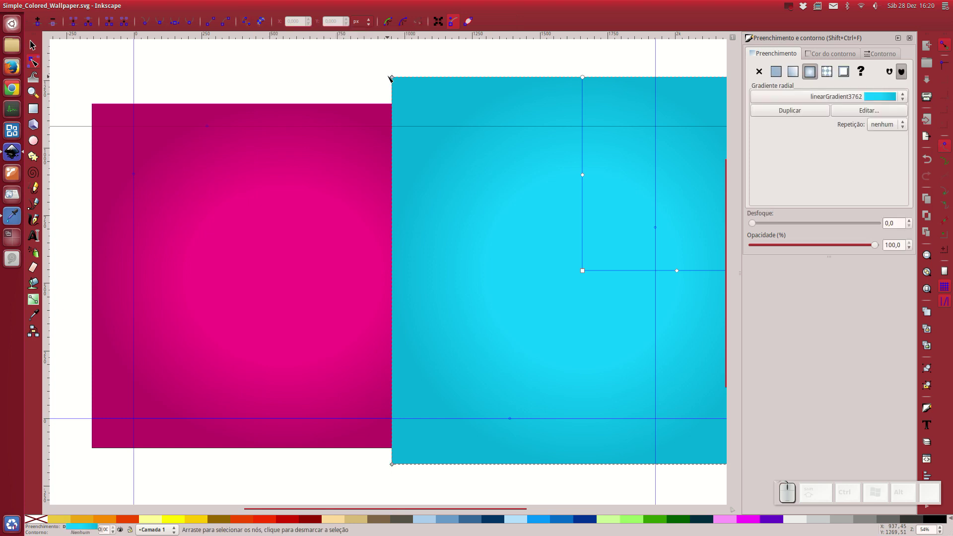
pyautogui.click(395, 78)
pyautogui.moveTo(396, 78); pyautogui.dragTo(412, 253)
pyautogui.moveTo(397, 468); pyautogui.dragTo(314, 304)
pyautogui.moveTo(328, 393); pyautogui.dragTo(353, 218)
pyautogui.moveTo(385, 177); pyautogui.dragTo(400, 121)
pyautogui.moveTo(417, 78); pyautogui.dragTo(421, 210)
pyautogui.moveTo(414, 269); pyautogui.dragTo(410, 268)
pyautogui.click(410, 255)
pyautogui.click(431, 79)
pyautogui.moveTo(412, 267); pyautogui.dragTo(360, 231)
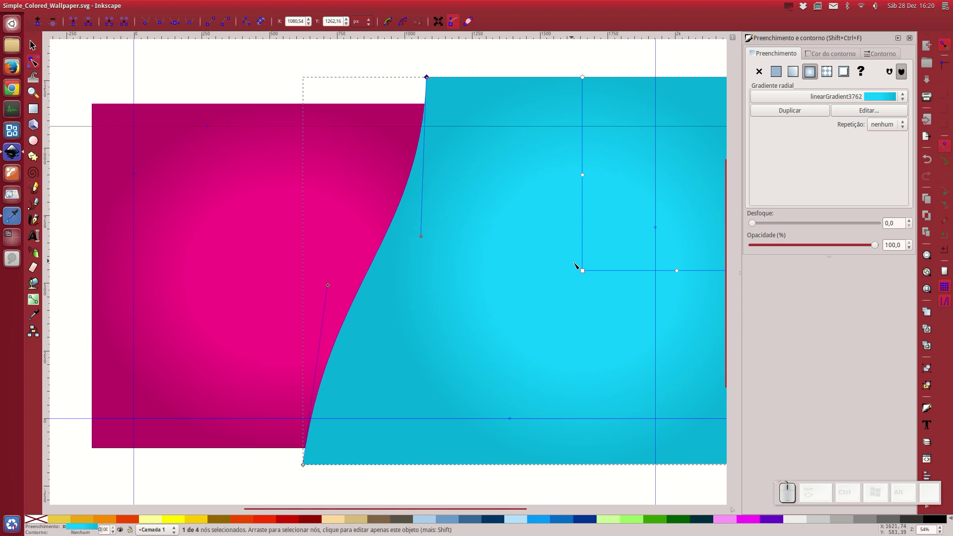
# Move the cyan panel's gradient centre and resize its radii to reshape the glow.
pyautogui.moveTo(586, 274); pyautogui.dragTo(556, 151)
pyautogui.moveTo(682, 273); pyautogui.dragTo(530, 121)
pyautogui.moveTo(514, 82); pyautogui.dragTo(525, 70)
pyautogui.click(236, 188)
pyautogui.moveTo(286, 278); pyautogui.dragTo(305, 134)
pyautogui.moveTo(308, 121); pyautogui.dragTo(309, 216)
# Check the cyan and magenta panels with the Selector, undoing a trial move, and leave the magenta panel selected.
pyautogui.click(35, 48)
pyautogui.click(504, 95)
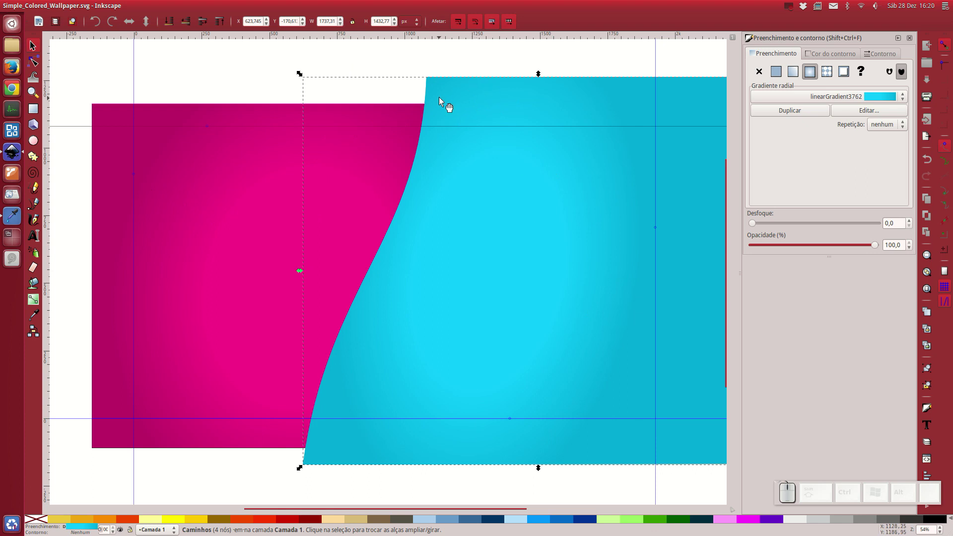
pyautogui.moveTo(447, 100); pyautogui.dragTo(521, 213)
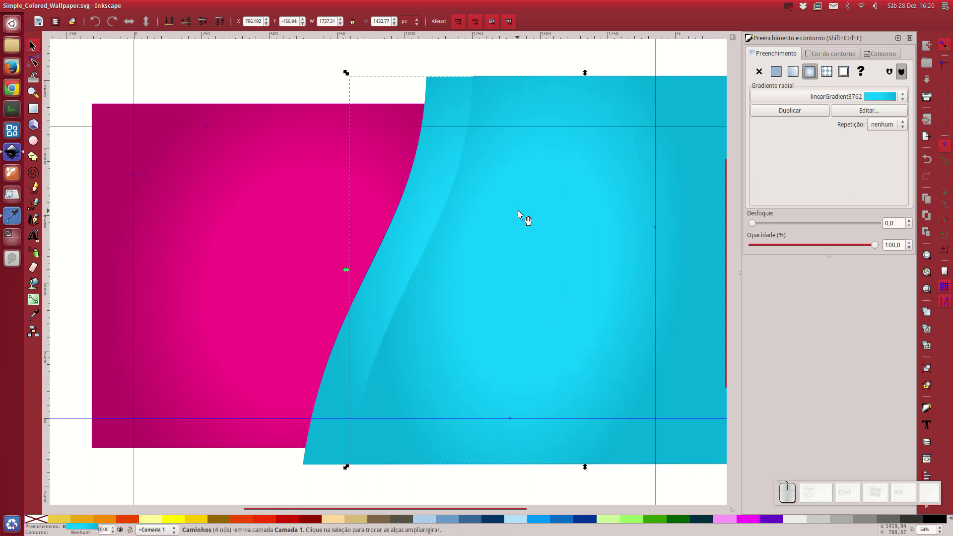
pyautogui.press('ctrl+z')
pyautogui.click(204, 120)
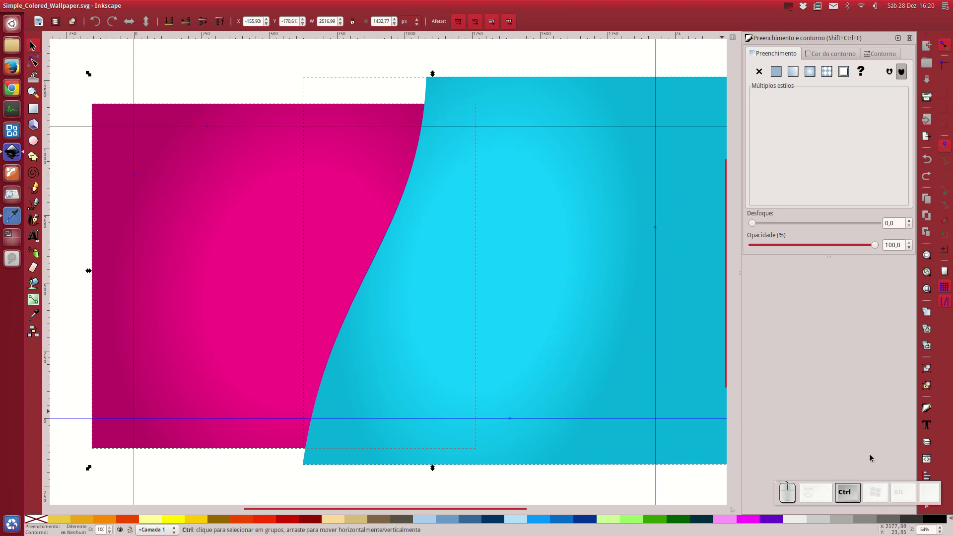
pyautogui.press('ctrl+KP_Subtract')
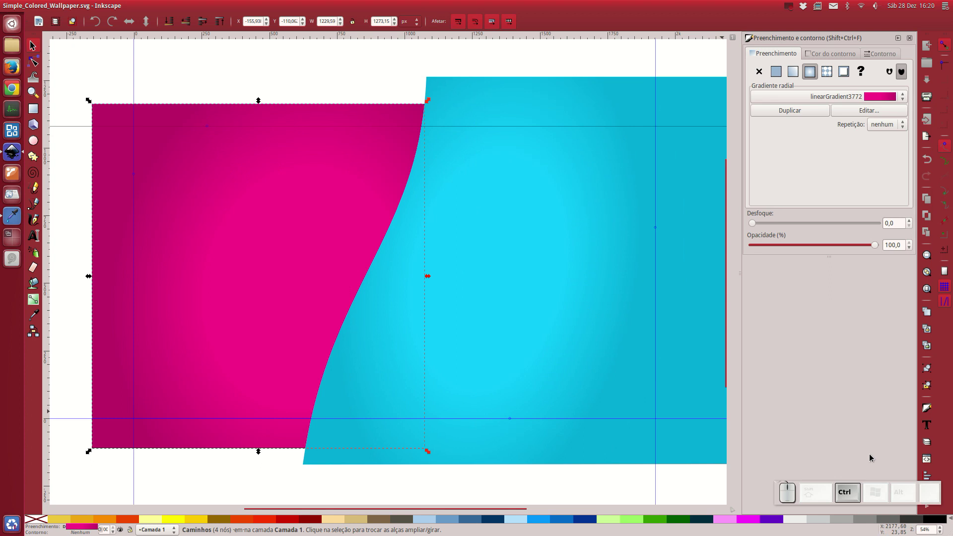
pyautogui.moveTo(454, 113); pyautogui.dragTo(522, 110)
pyautogui.press('ctrl+z')
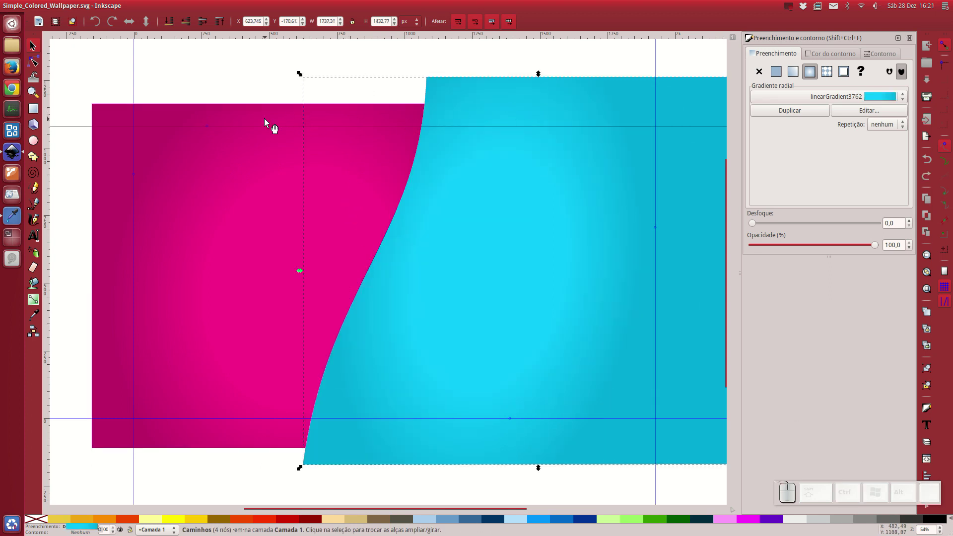
pyautogui.click(267, 121)
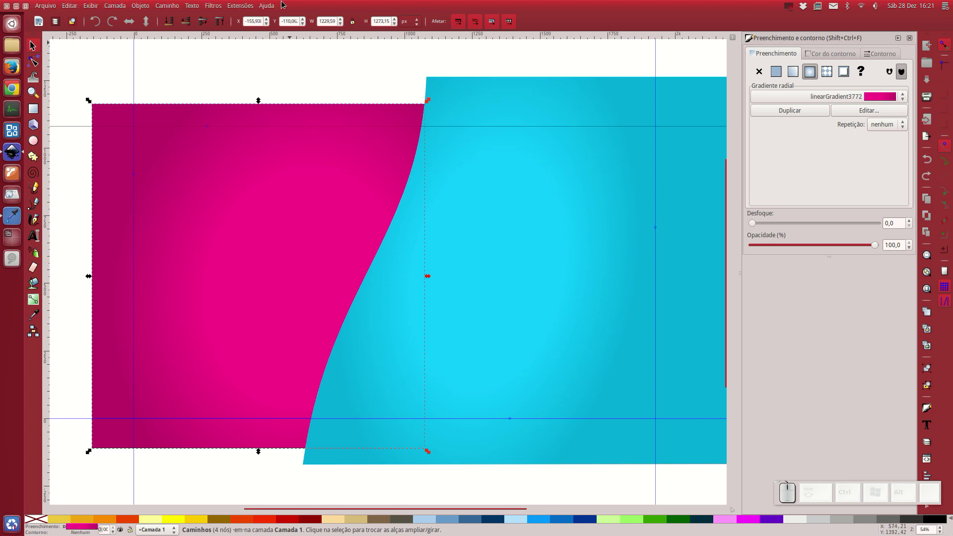
# Bring up the Drop Shadow filter from Filters > Shadows and Glows for the magenta panel.
pyautogui.click(253, 8)
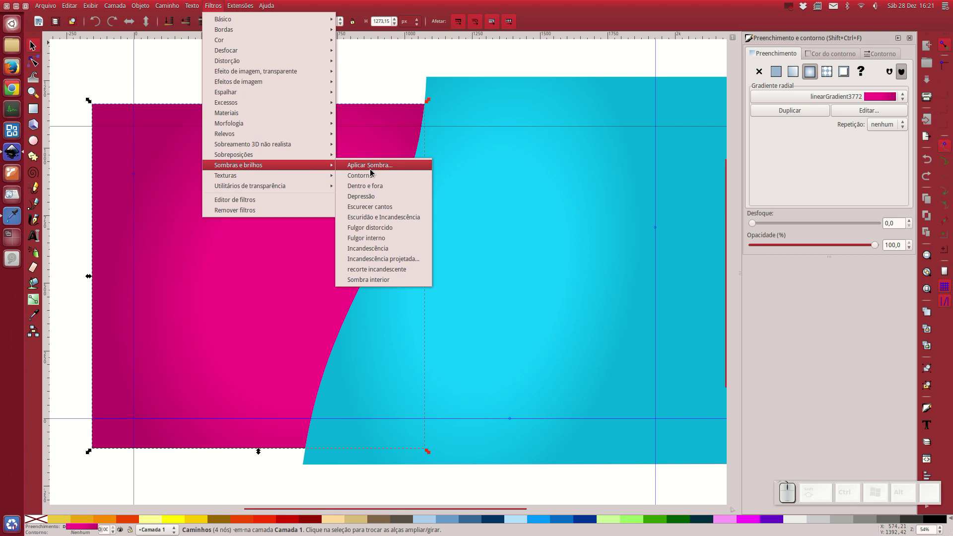
pyautogui.click(373, 171)
pyautogui.click(539, 314)
pyautogui.click(439, 230)
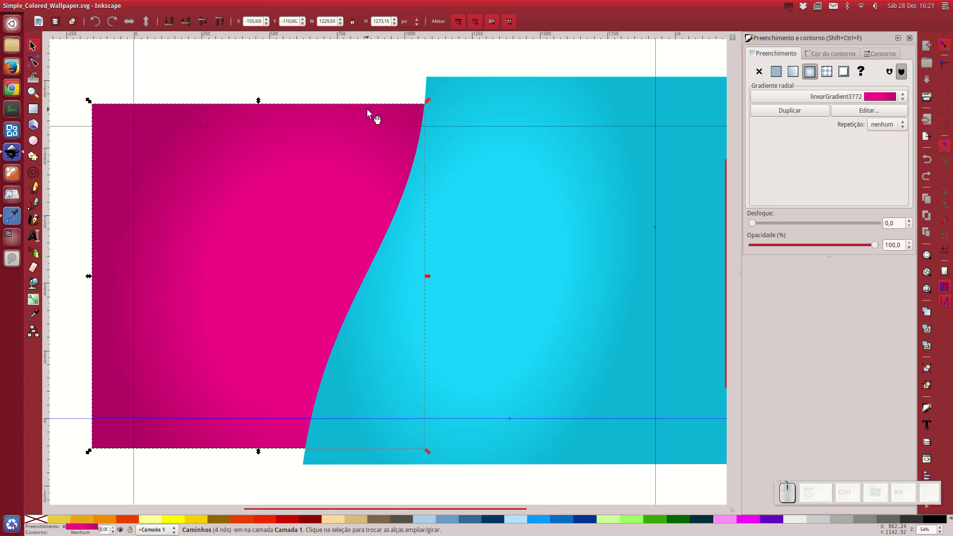
pyautogui.press('Home')
pyautogui.click(261, 5)
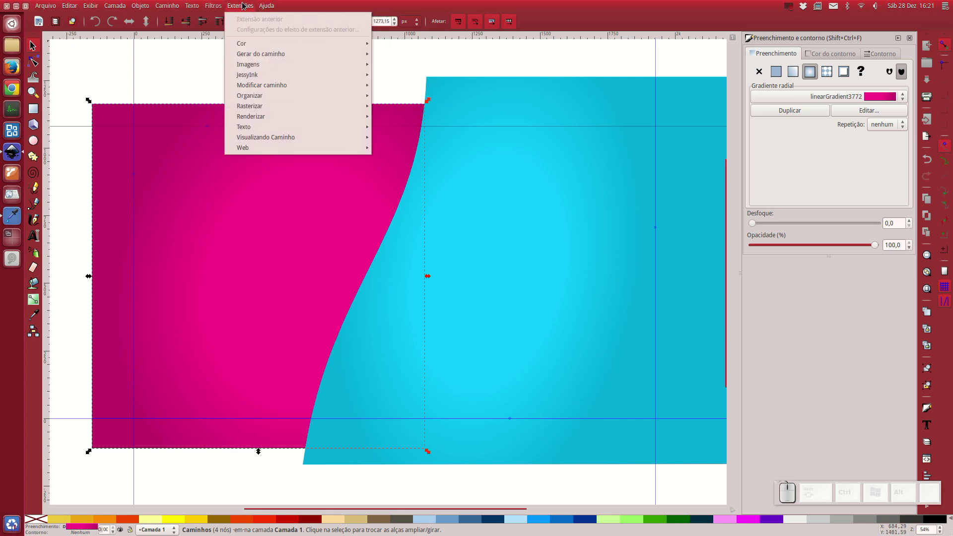
pyautogui.click(367, 166)
pyautogui.click(542, 314)
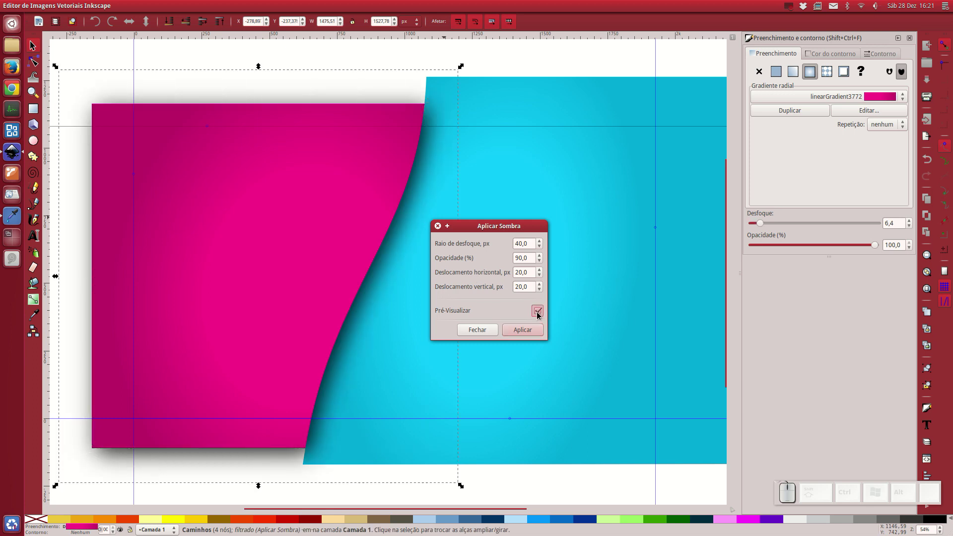
# Apply a drop shadow with blur about 47 and live preview, casting onto the cyan panel.
pyautogui.click(540, 243)
pyautogui.click(541, 244)
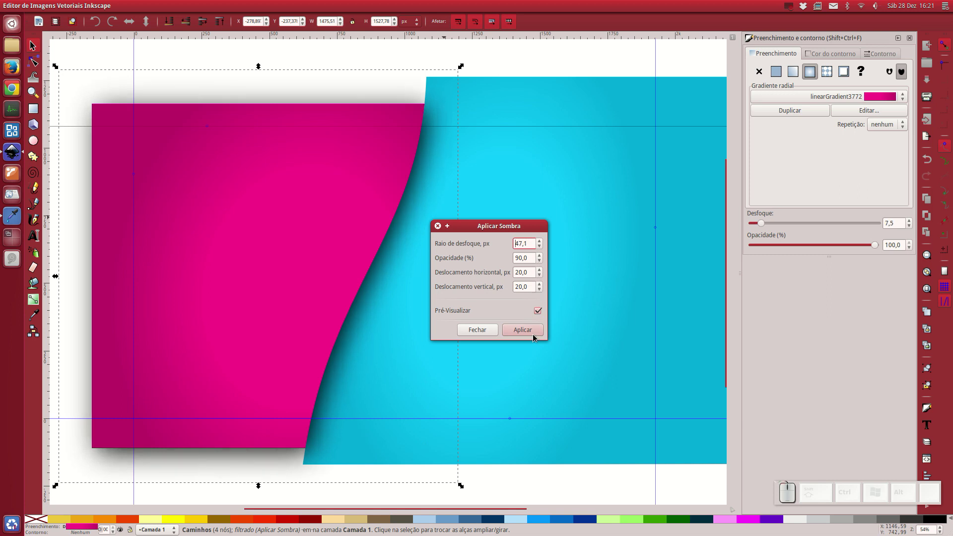
pyautogui.click(533, 334)
pyautogui.click(471, 337)
pyautogui.click(234, 117)
pyautogui.click(584, 281)
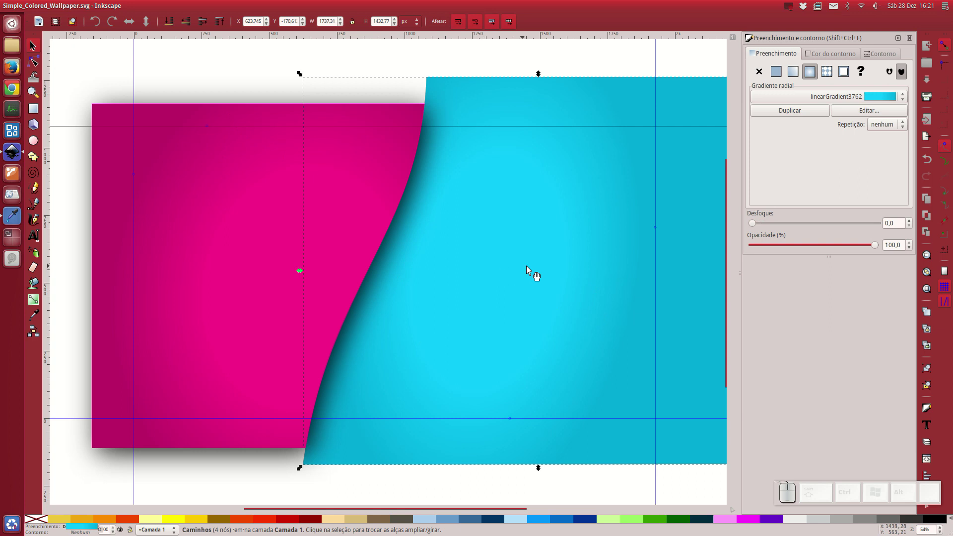
# Nudge the cyan panel slightly left and recentre its radial gradient with the Node tool.
pyautogui.moveTo(558, 271); pyautogui.dragTo(158, 176)
pyautogui.click(32, 61)
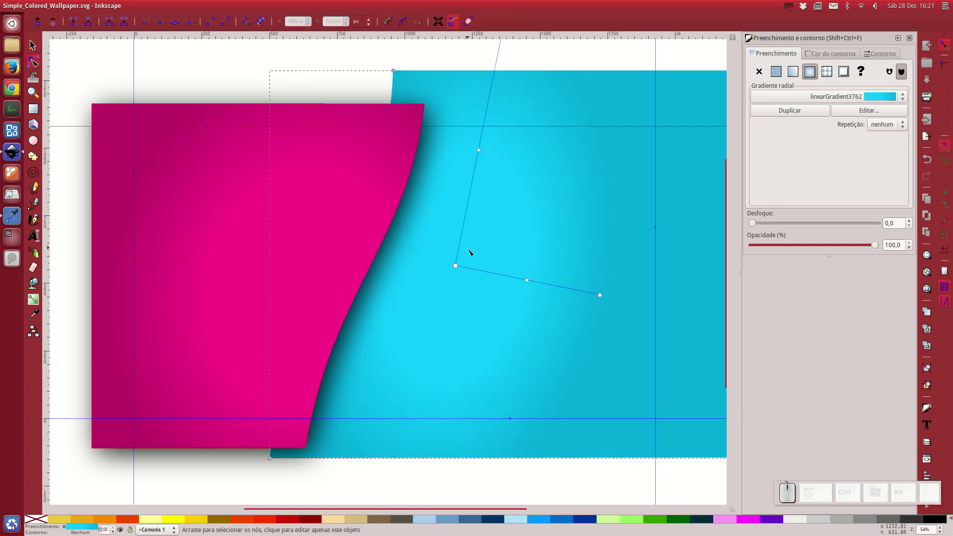
pyautogui.moveTo(459, 268); pyautogui.dragTo(512, 270)
pyautogui.scroll(3)
pyautogui.moveTo(522, 81); pyautogui.dragTo(501, 291)
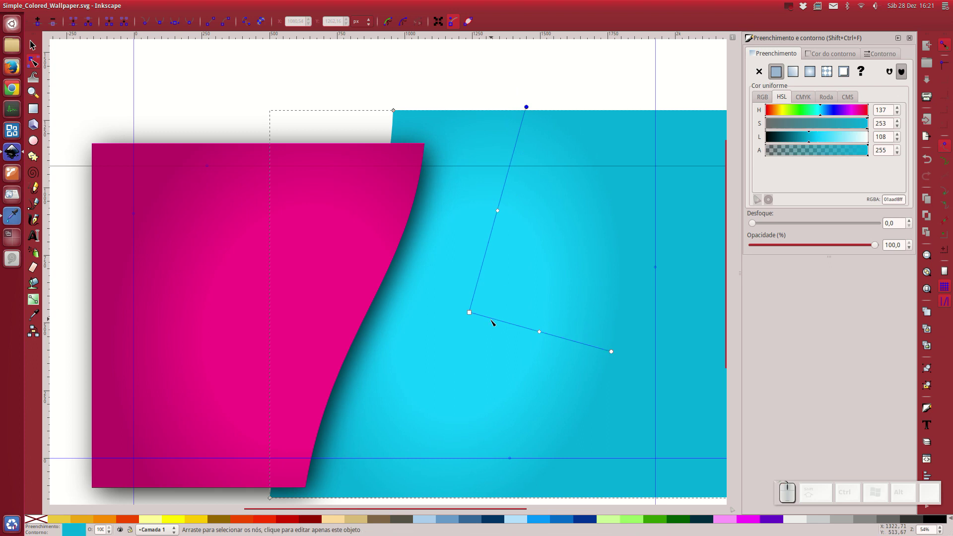
# Stretch the cyan gradient's radii and bring up the magenta panel's gradient handles.
pyautogui.moveTo(616, 353); pyautogui.dragTo(534, 337)
pyautogui.click(473, 315)
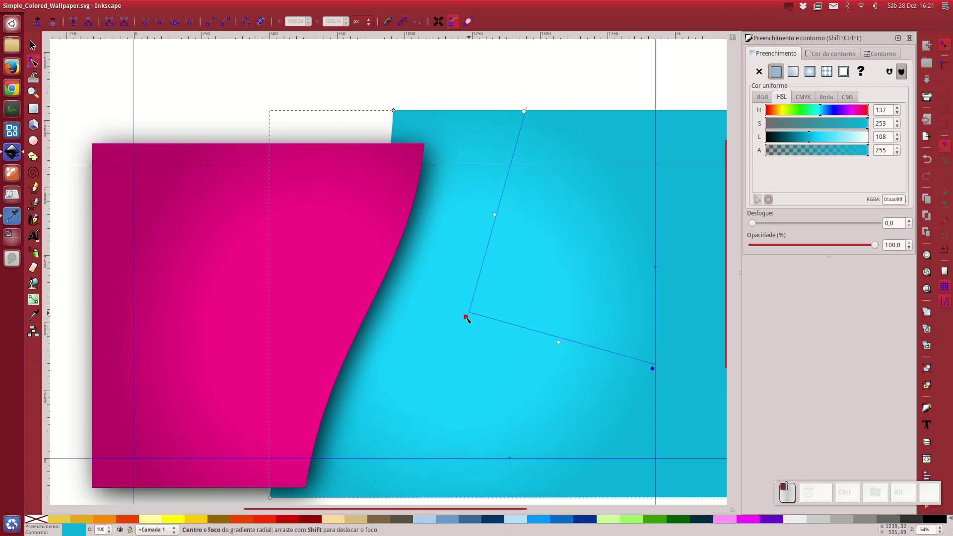
pyautogui.moveTo(468, 318); pyautogui.dragTo(299, 324)
pyautogui.click(246, 289)
pyautogui.click(36, 66)
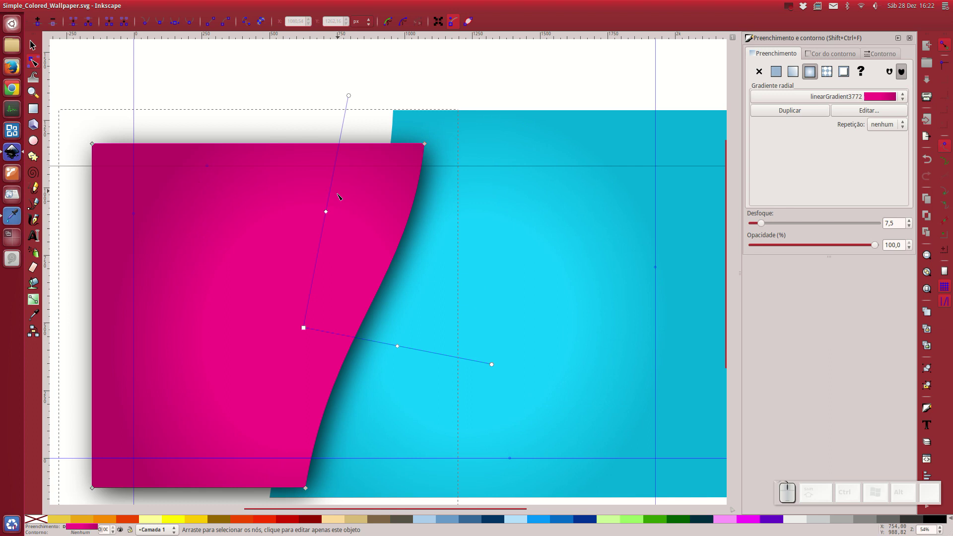
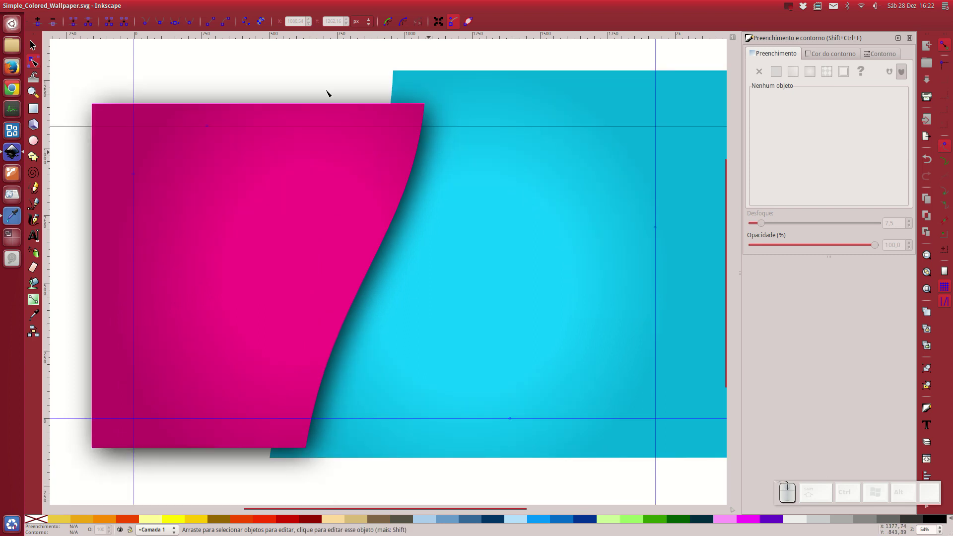
# Start a bitmap export of the full 1920×1080 page as Simple_Colored_Wallpaper.png at 90 dpi.
pyautogui.click(304, 67)
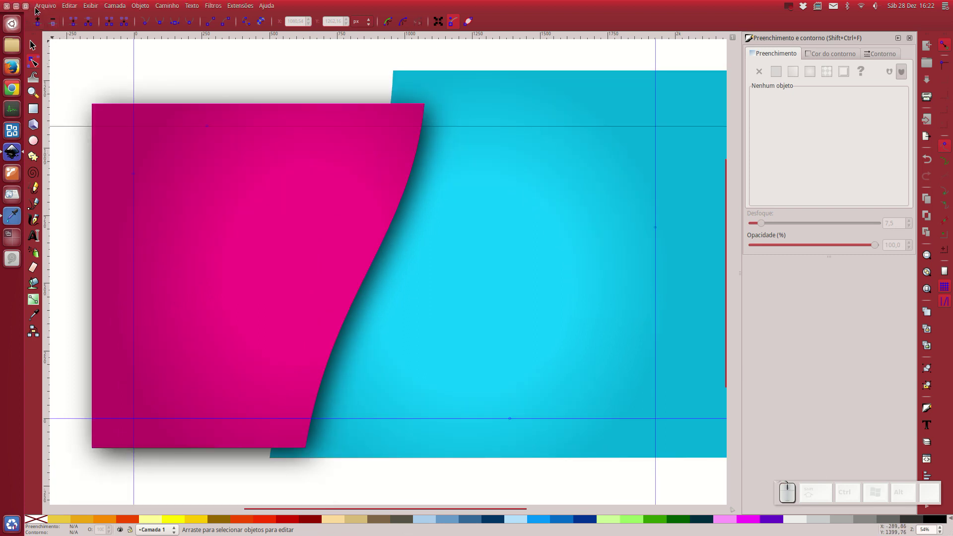
pyautogui.click(39, 8)
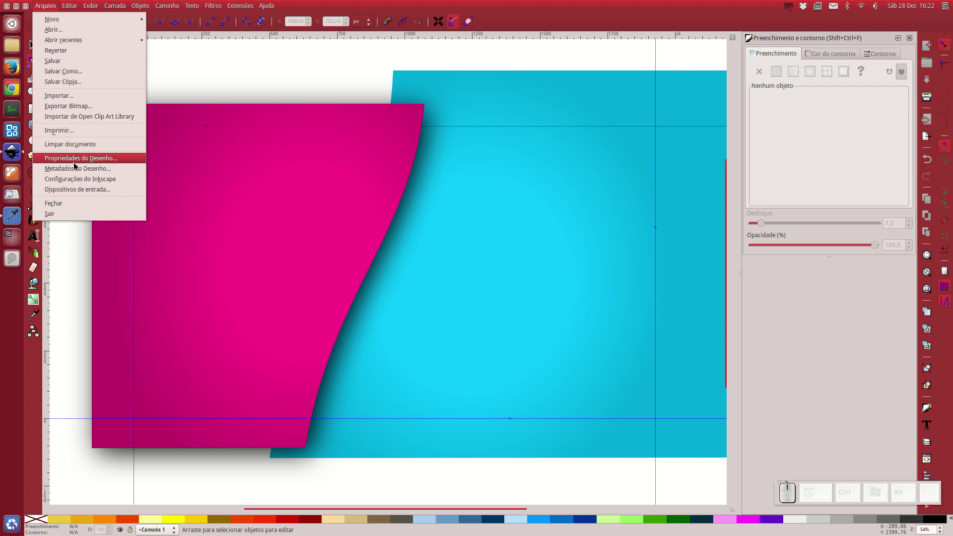
pyautogui.click(78, 107)
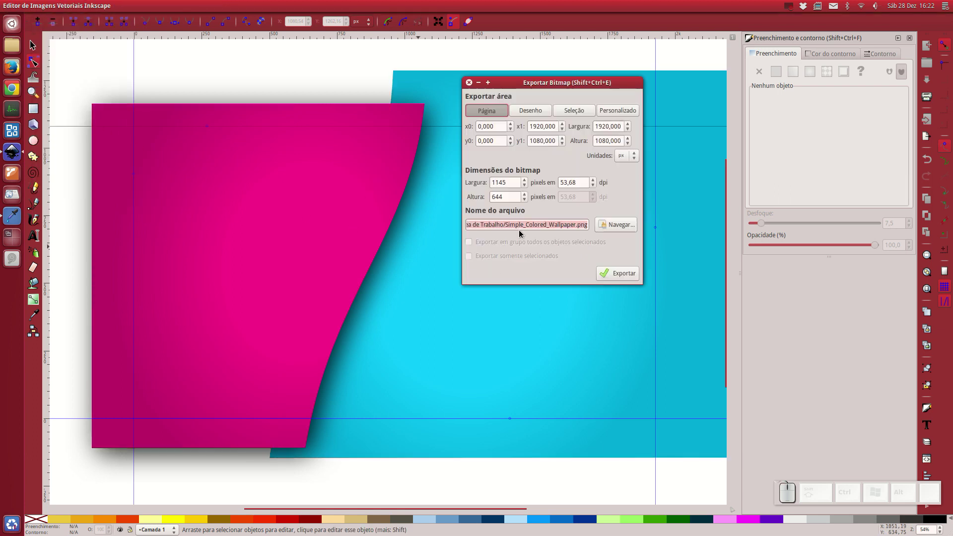
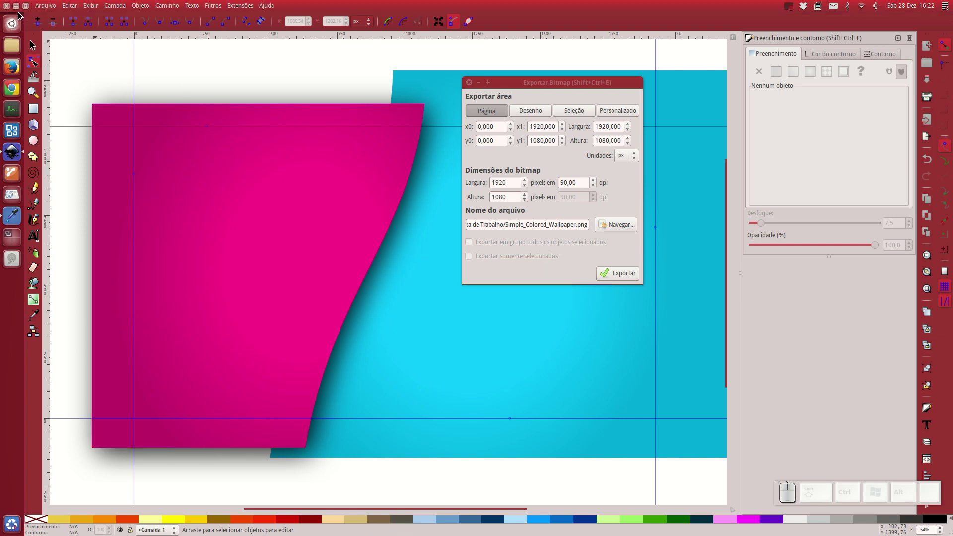
# Minimise Inkscape and move Simple_Colored_Wallpaper.png beside the SVG on the desktop.
pyautogui.click(21, 8)
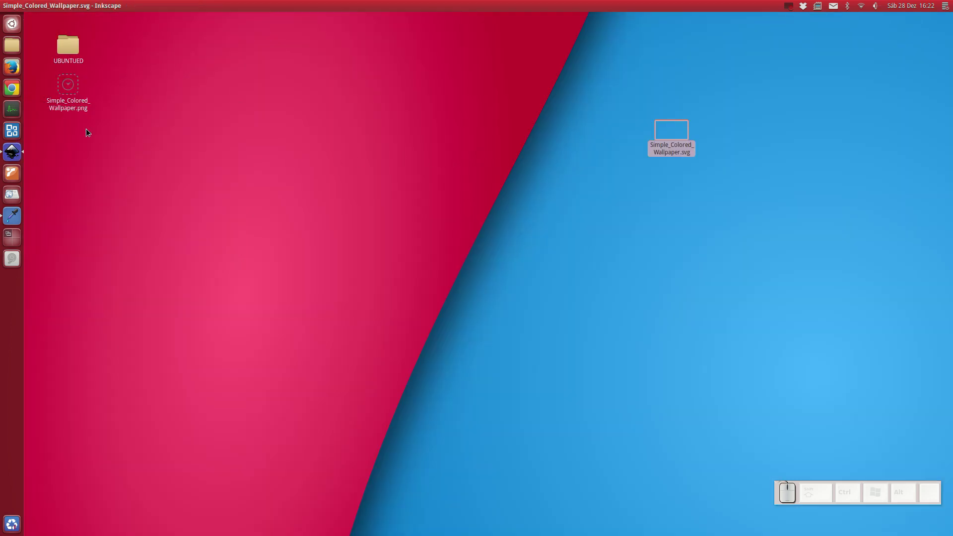
pyautogui.moveTo(76, 96); pyautogui.dragTo(738, 198)
pyautogui.click(730, 220)
pyautogui.click(729, 191)
# Set Simple_Colored_Wallpaper.png as the Ubuntu desktop background from its context menu.
pyautogui.rightClick(728, 186)
pyautogui.click(786, 297)
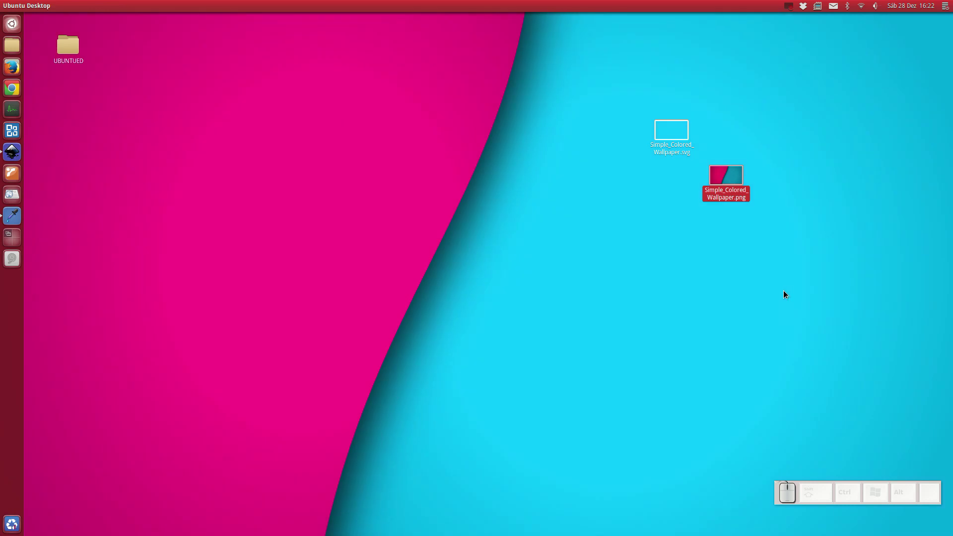
pyautogui.click(685, 278)
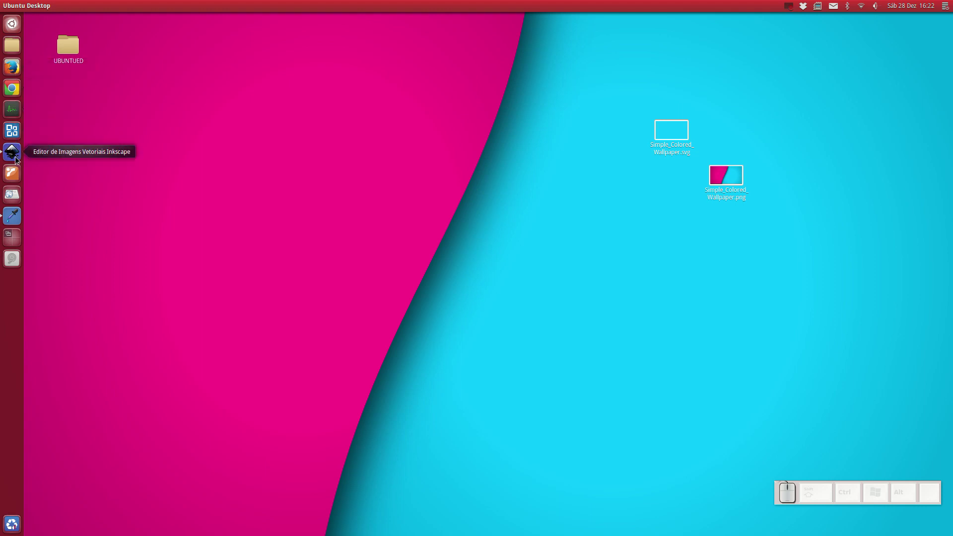
# Restore Inkscape, select the magenta panel and zoom onto its curved edge and shadow.
pyautogui.click(17, 158)
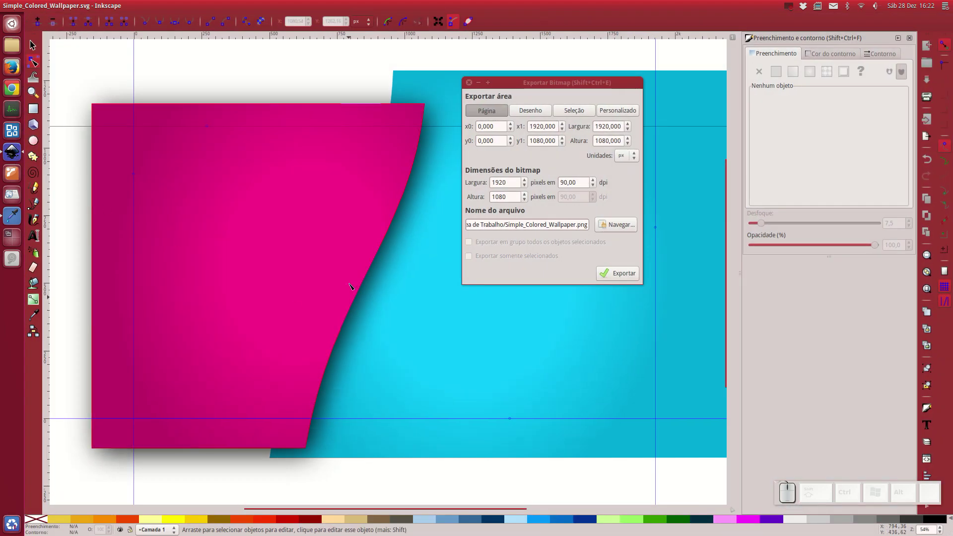
pyautogui.click(262, 194)
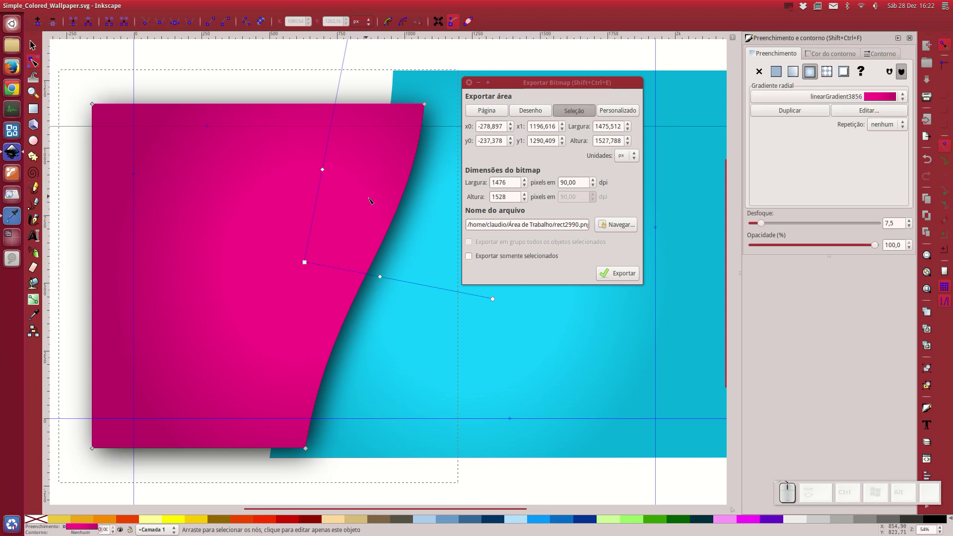
pyautogui.scroll(3)
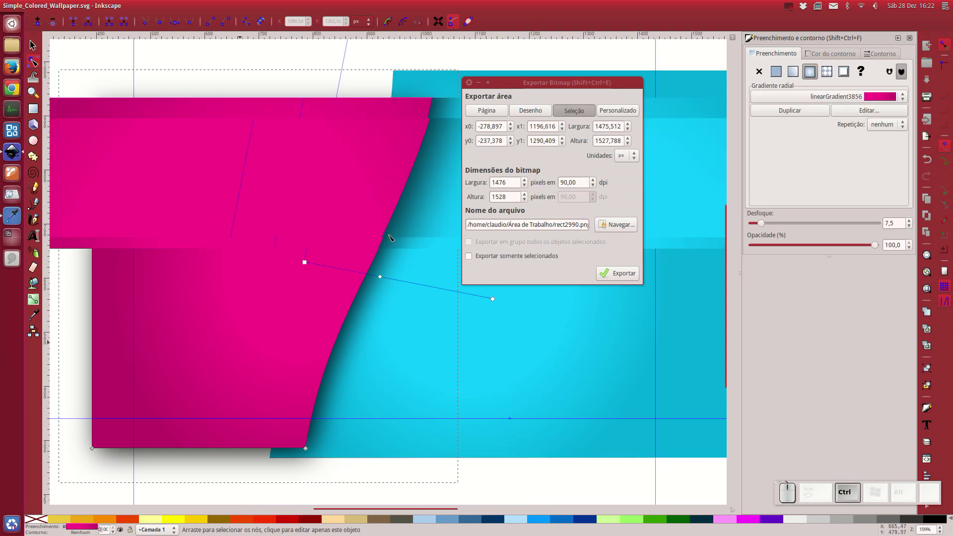
pyautogui.scroll(3)
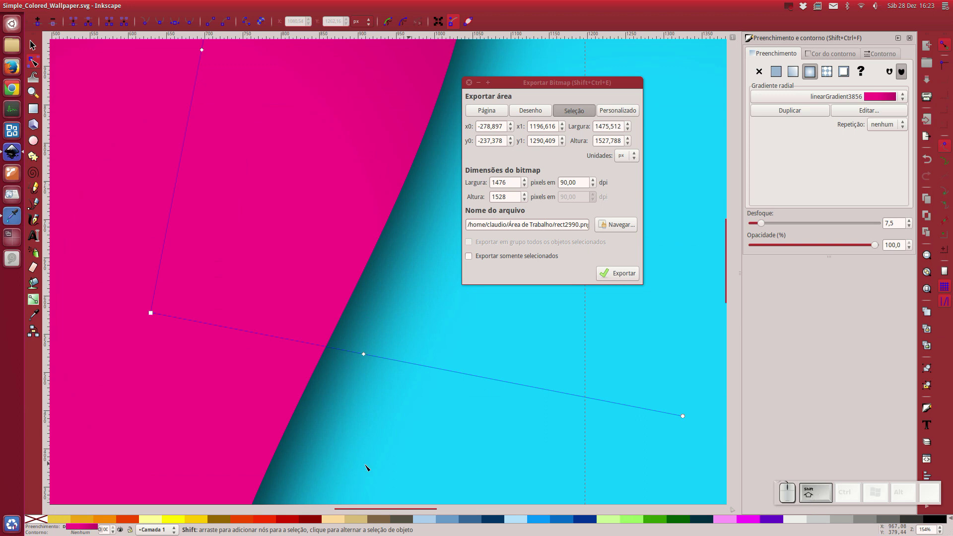
# Give the magenta panel a 4 px stroke with a pink HSL hue, slightly transparent.
pyautogui.click(87, 524)
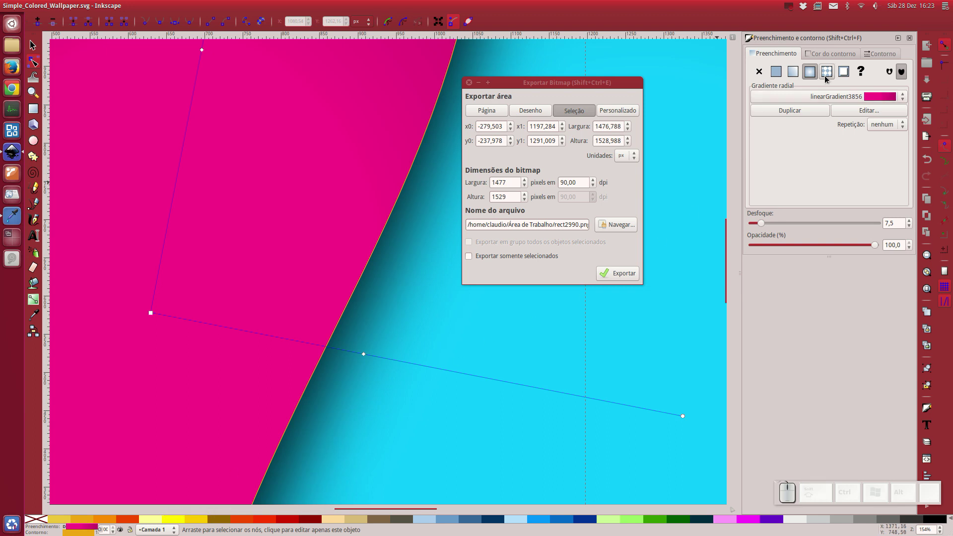
pyautogui.click(835, 59)
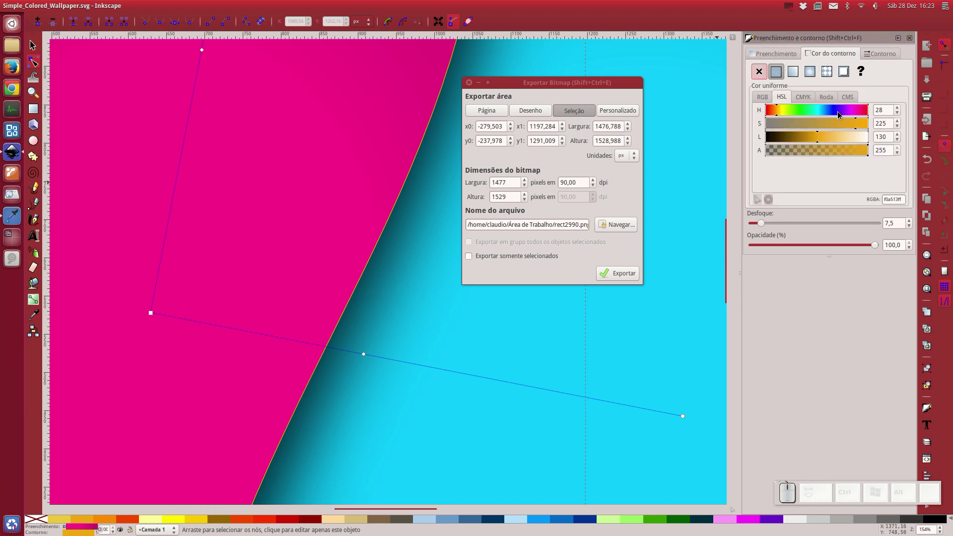
pyautogui.click(854, 114)
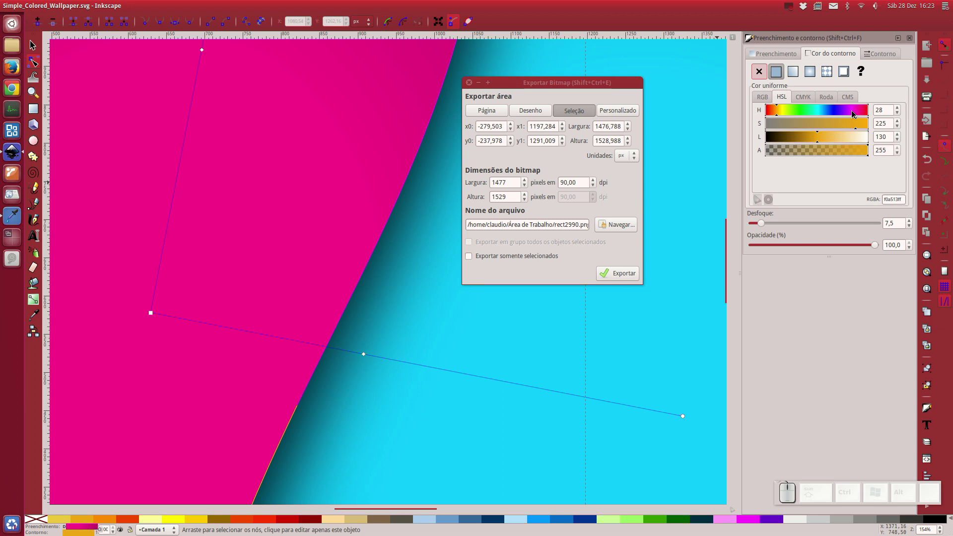
pyautogui.click(842, 143)
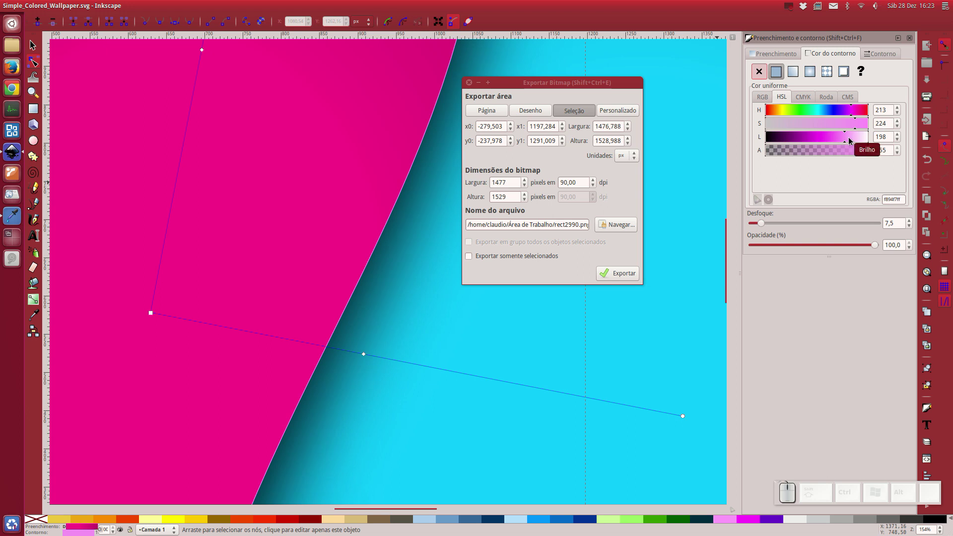
pyautogui.moveTo(866, 155); pyautogui.dragTo(855, 155)
pyautogui.click(864, 143)
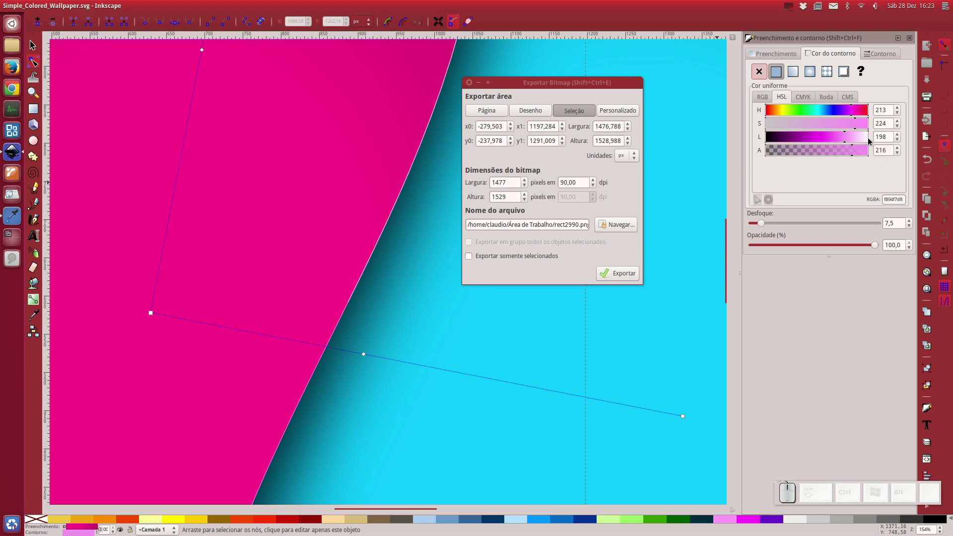
pyautogui.click(867, 141)
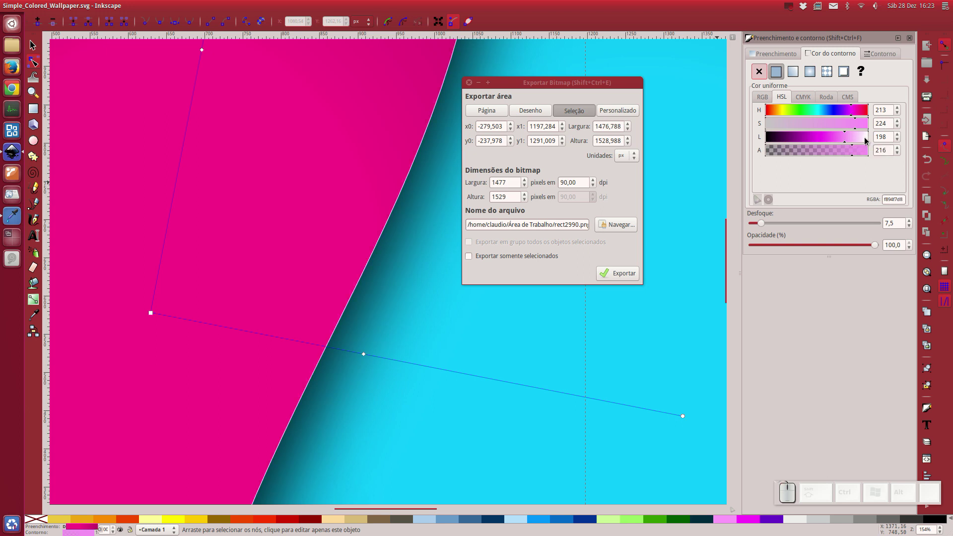
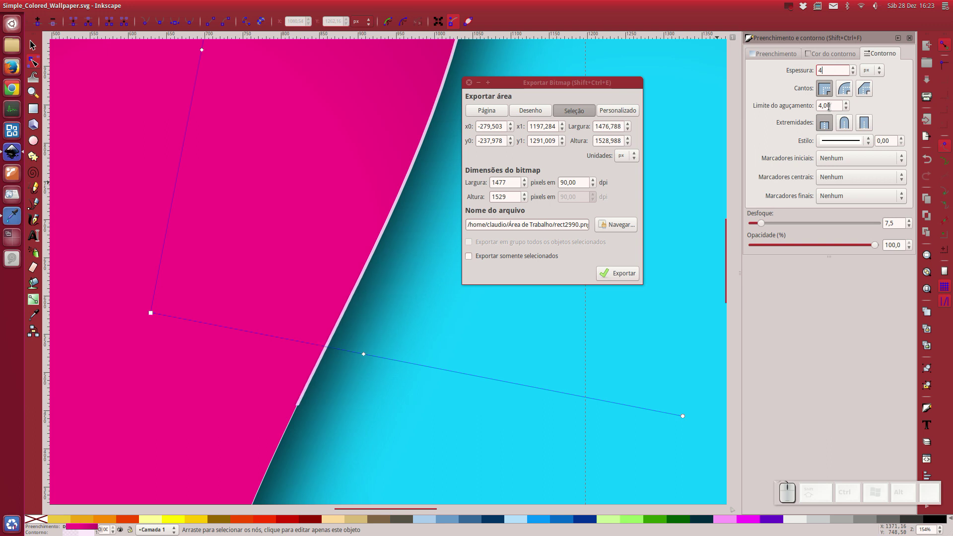
# Refine the stroke to a pale pink tint and lower its alpha to about 165.
pyautogui.click(833, 55)
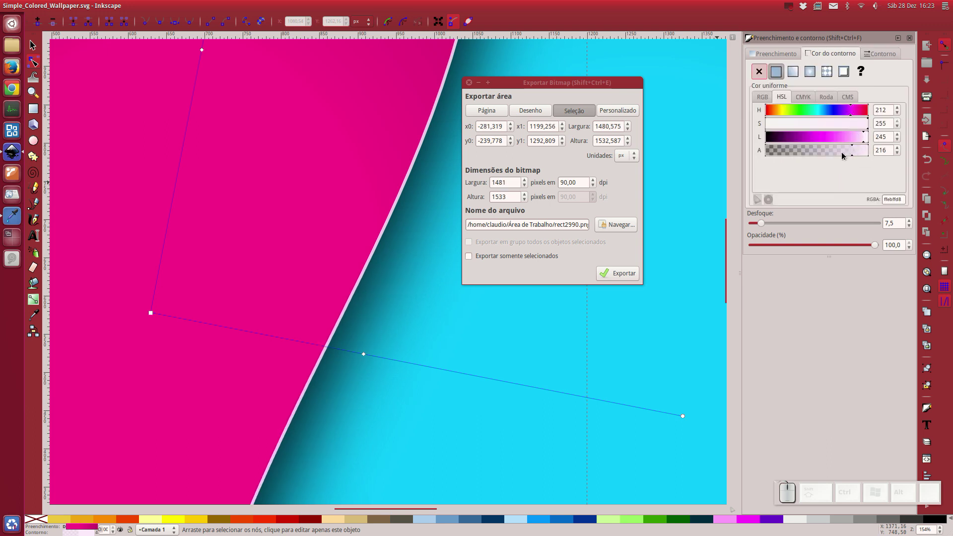
pyautogui.click(847, 152)
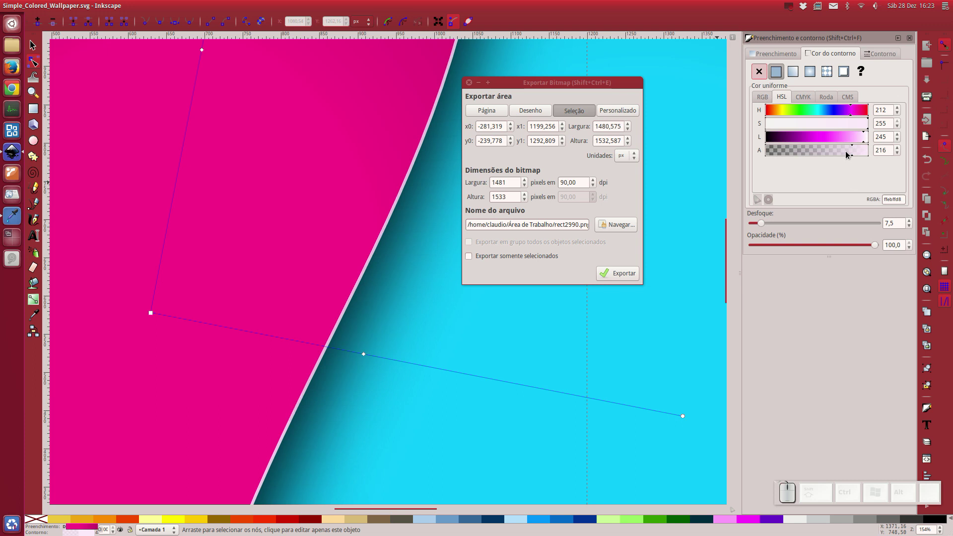
pyautogui.click(843, 154)
pyautogui.click(858, 142)
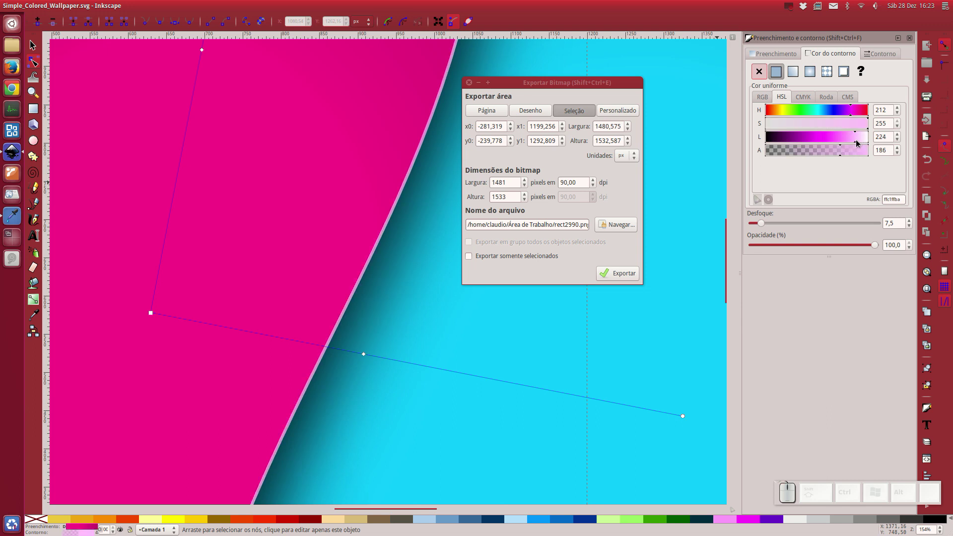
pyautogui.click(834, 152)
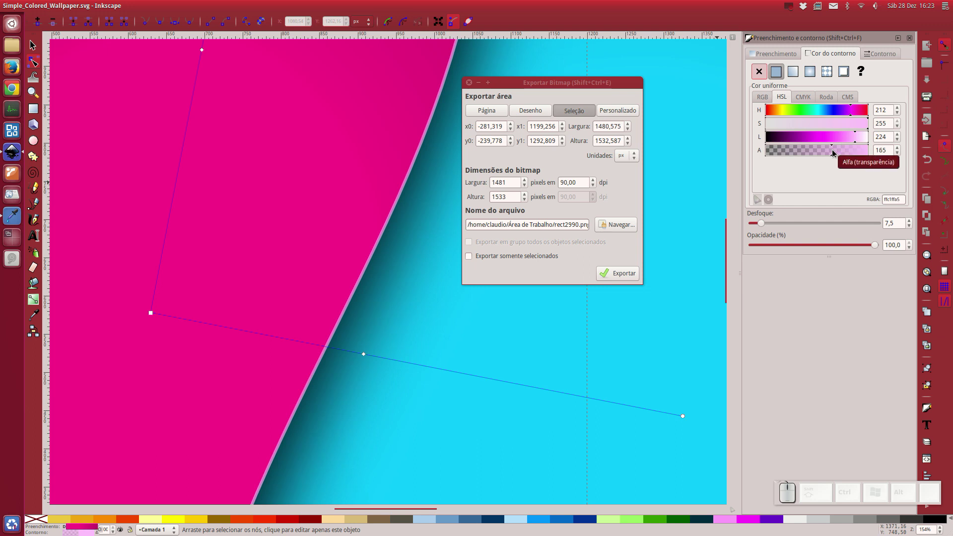
pyautogui.click(828, 153)
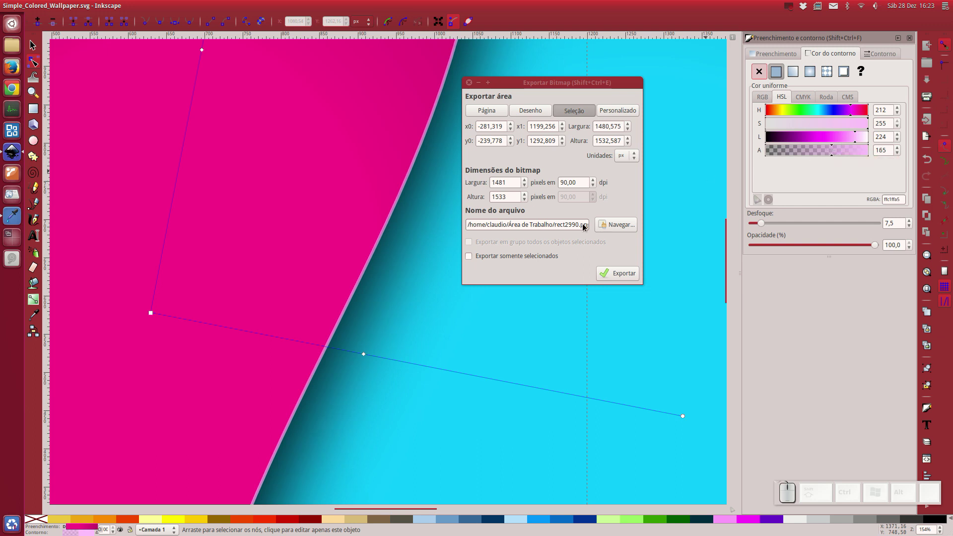
# Export the selected magenta panel as rect2990.png and minimise Inkscape to the desktop.
pyautogui.click(634, 278)
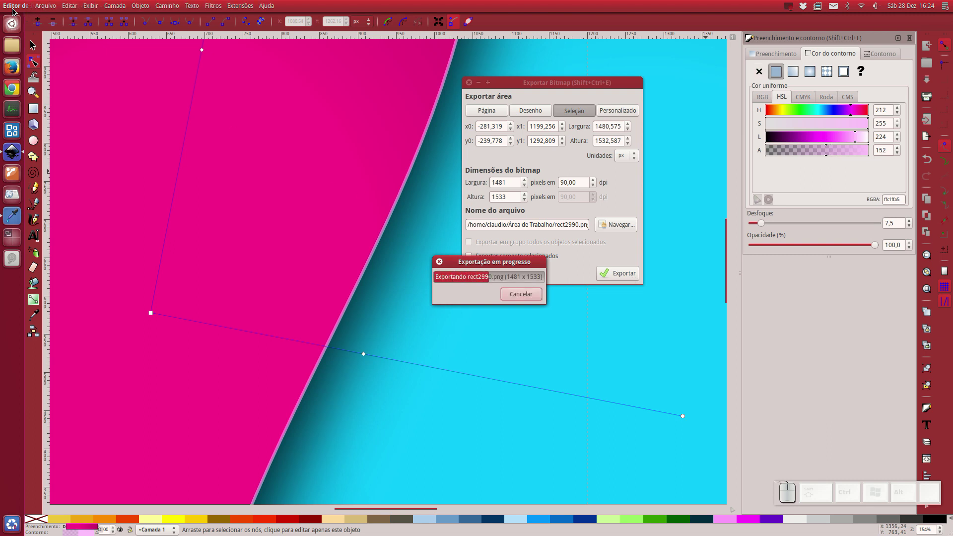
pyautogui.click(160, 137)
pyautogui.click(137, 114)
pyautogui.click(15, 6)
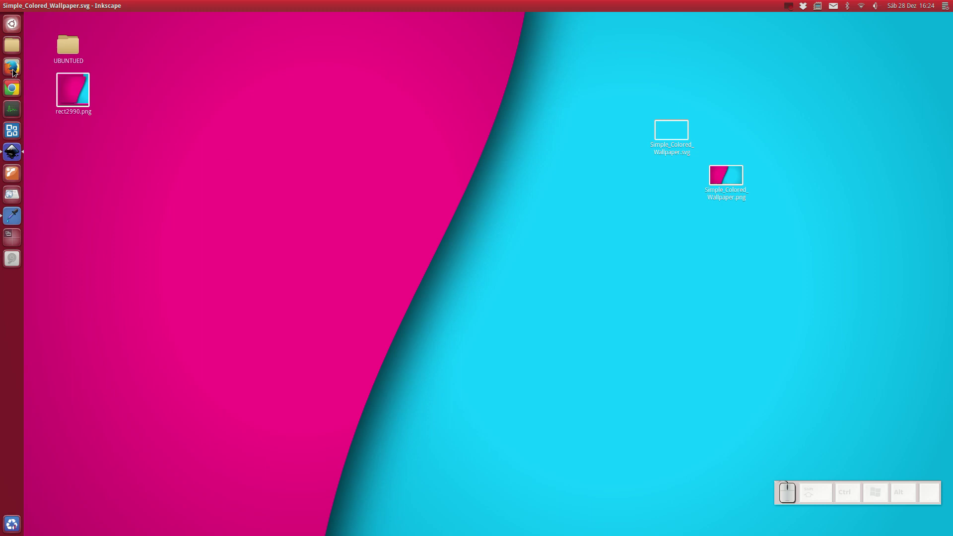
# Export the full 1920×1080 page over Simple_Colored_Wallpaper.png, then minimise Inkscape.
pyautogui.click(19, 156)
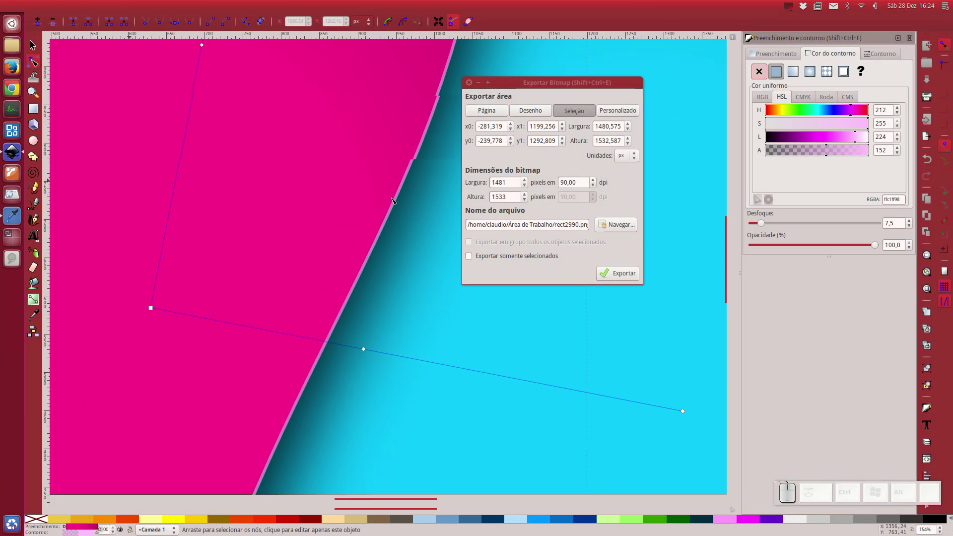
pyautogui.click(486, 115)
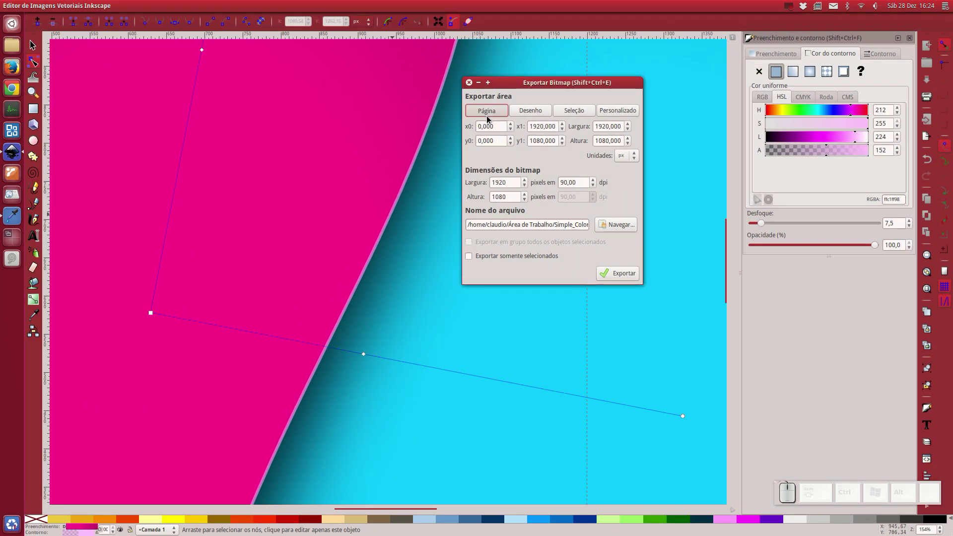
pyautogui.click(629, 277)
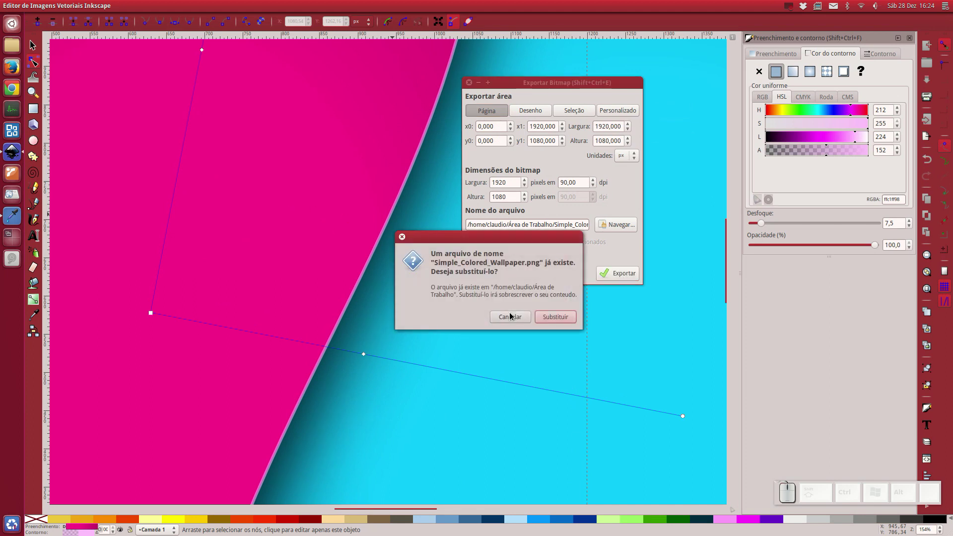
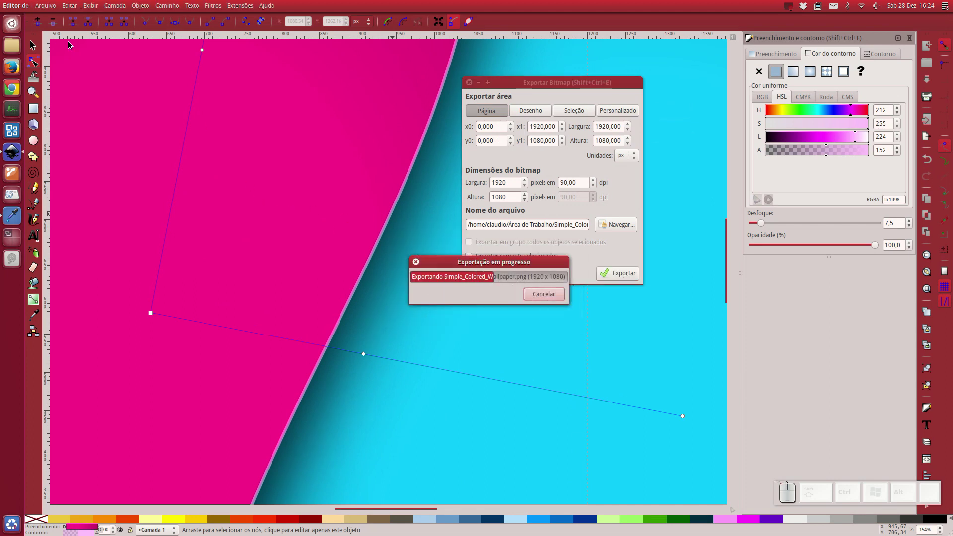
pyautogui.click(100, 76)
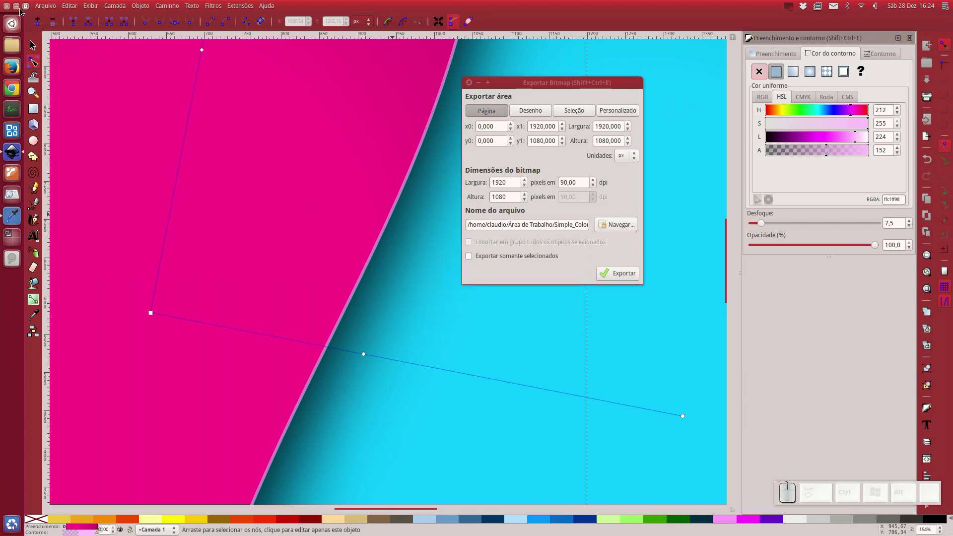
pyautogui.click(20, 11)
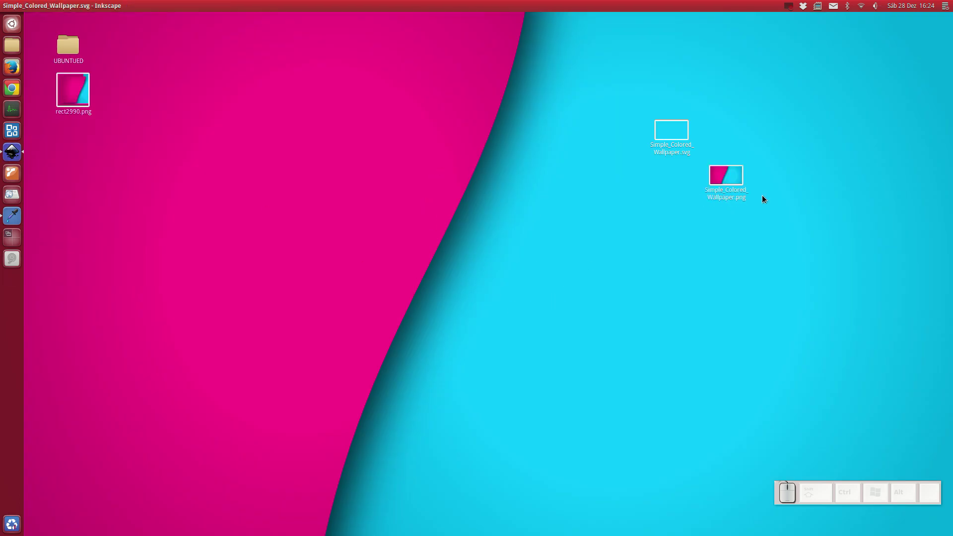
# Copy the refreshed Simple_Colored_Wallpaper.png into Wallpapers, replacing the older copy.
pyautogui.click(740, 193)
pyautogui.rightClick(736, 187)
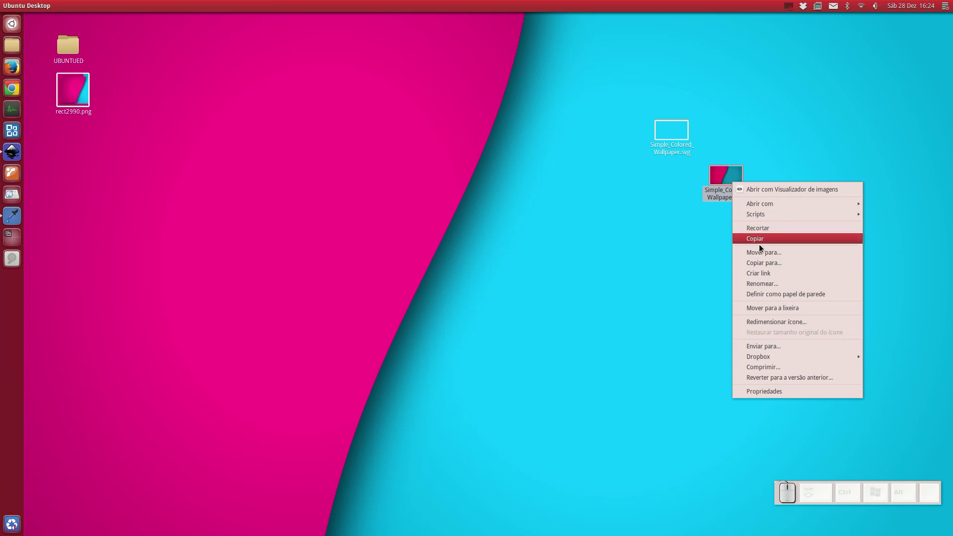
pyautogui.click(769, 296)
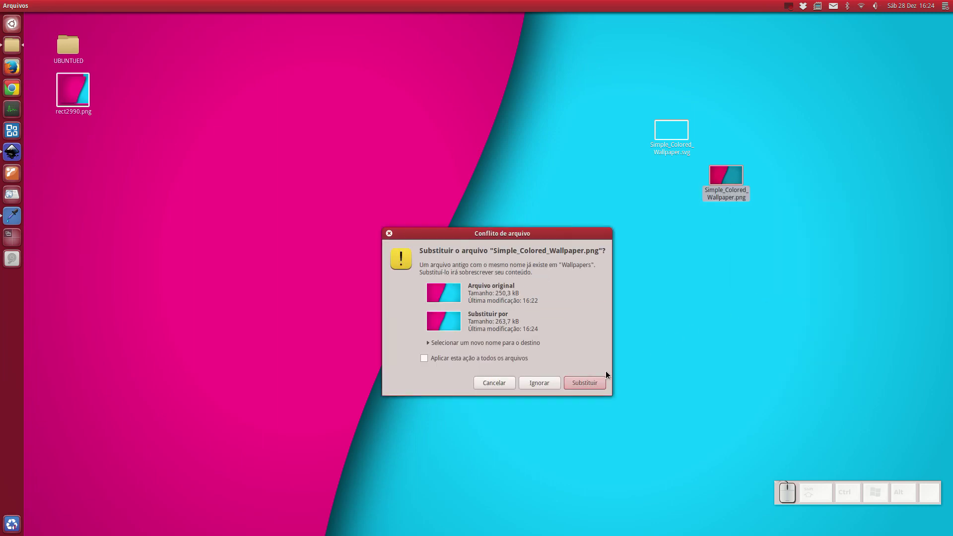
pyautogui.click(594, 380)
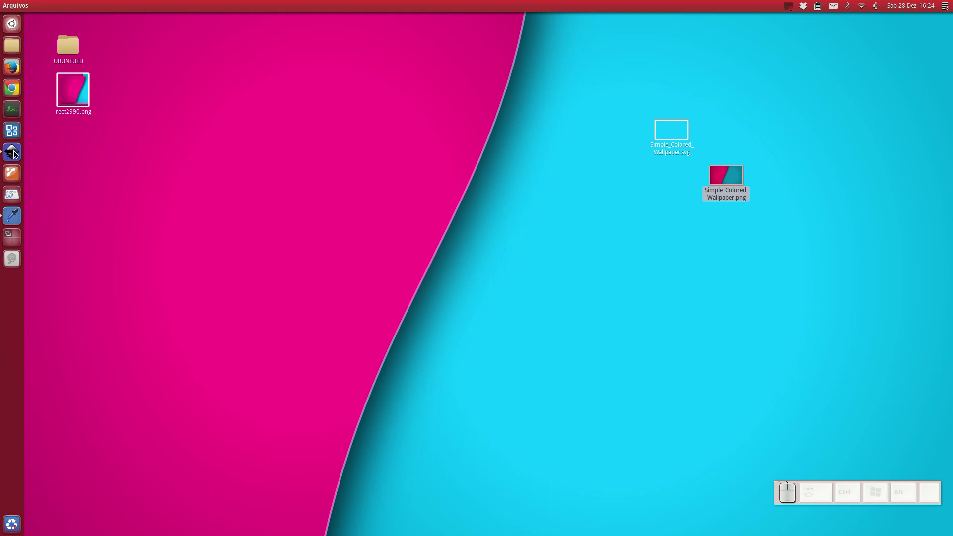
# Thin the pink stroke to width 2 and lower its alpha to 124 in Fill and Stroke.
pyautogui.click(16, 156)
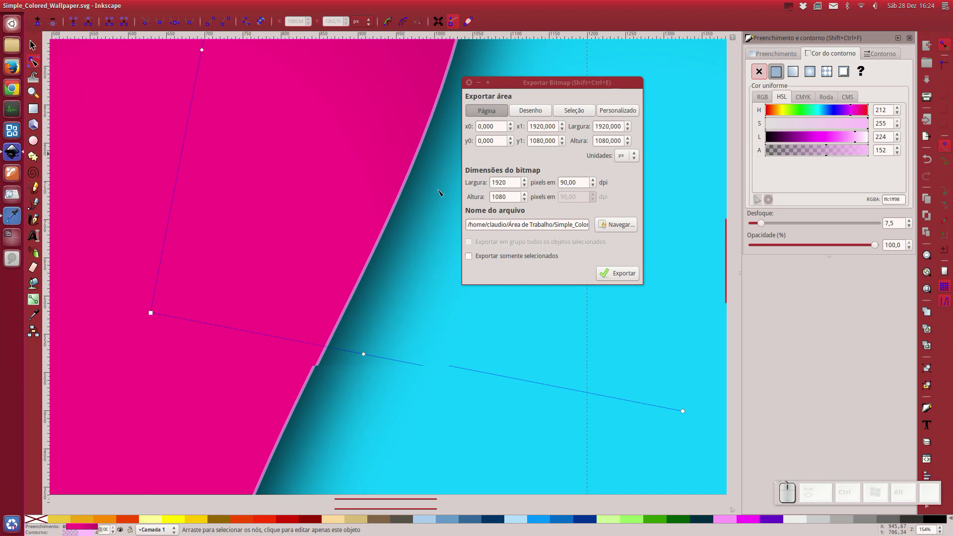
pyautogui.click(887, 62)
pyautogui.click(35, 44)
pyautogui.press('2')
pyautogui.click(36, 44)
pyautogui.click(840, 58)
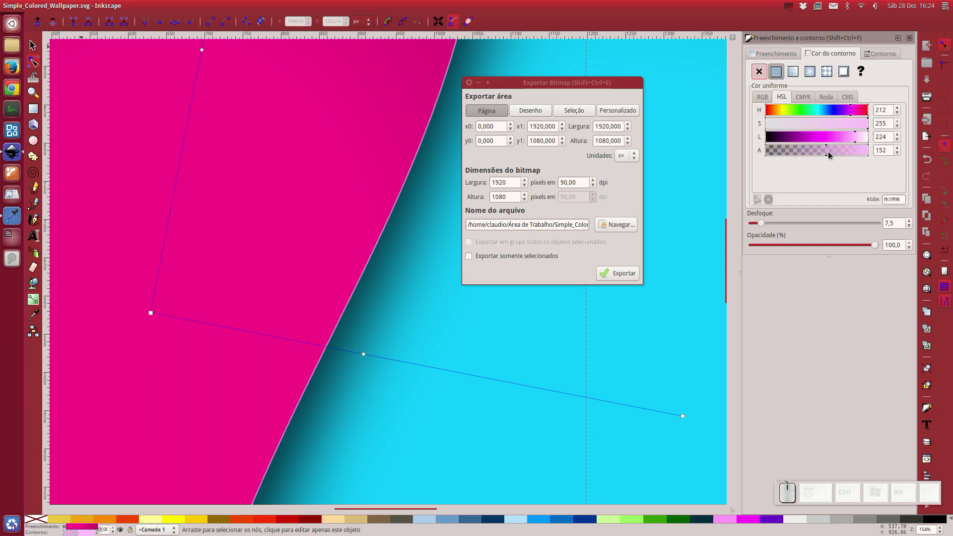
pyautogui.click(824, 153)
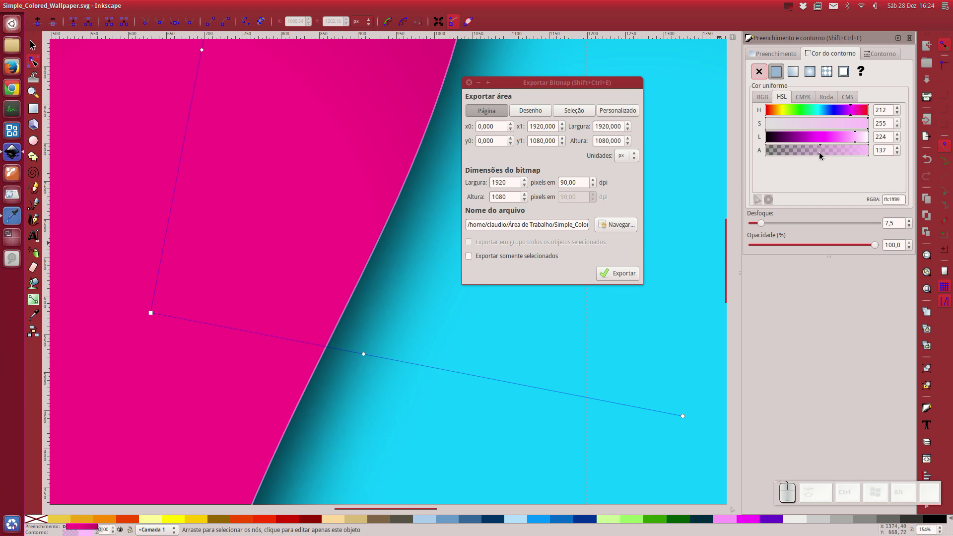
pyautogui.click(818, 154)
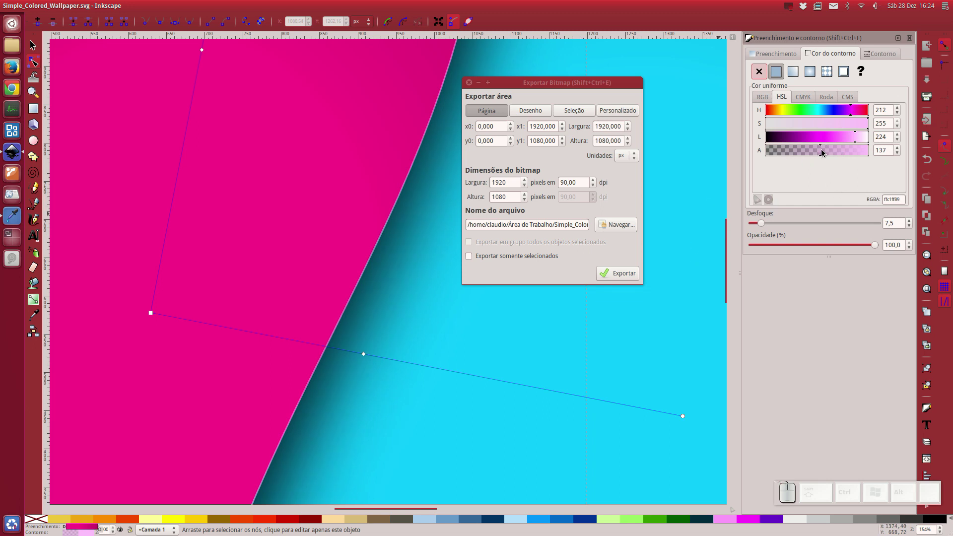
pyautogui.click(559, 279)
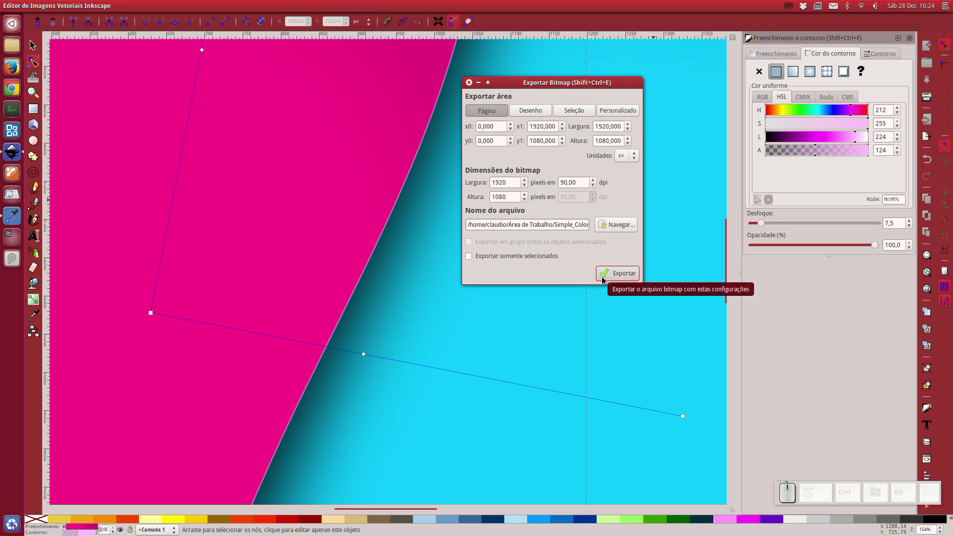
# Re-export the page over Simple_Colored_Wallpaper.png, minimise Inkscape and select the new PNG.
pyautogui.click(603, 279)
pyautogui.click(569, 319)
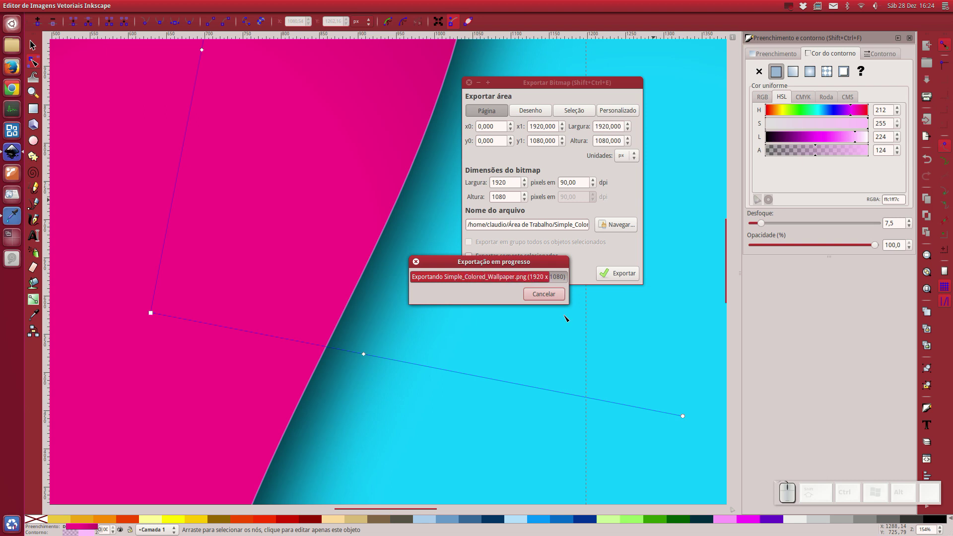
pyautogui.click(99, 82)
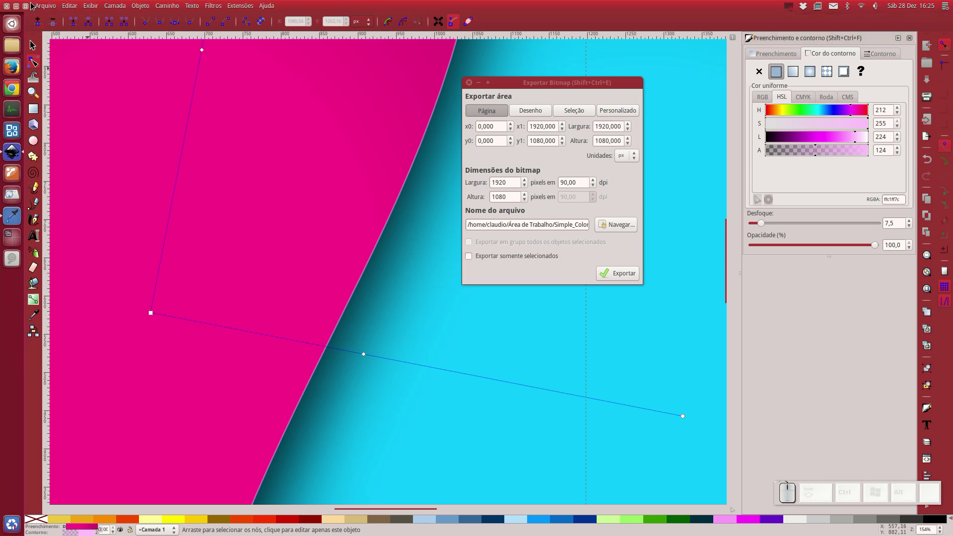
pyautogui.click(16, 10)
pyautogui.click(724, 191)
# Replace the Wallpapers copy with the new PNG so the background shows the faint pink stroke.
pyautogui.click(767, 300)
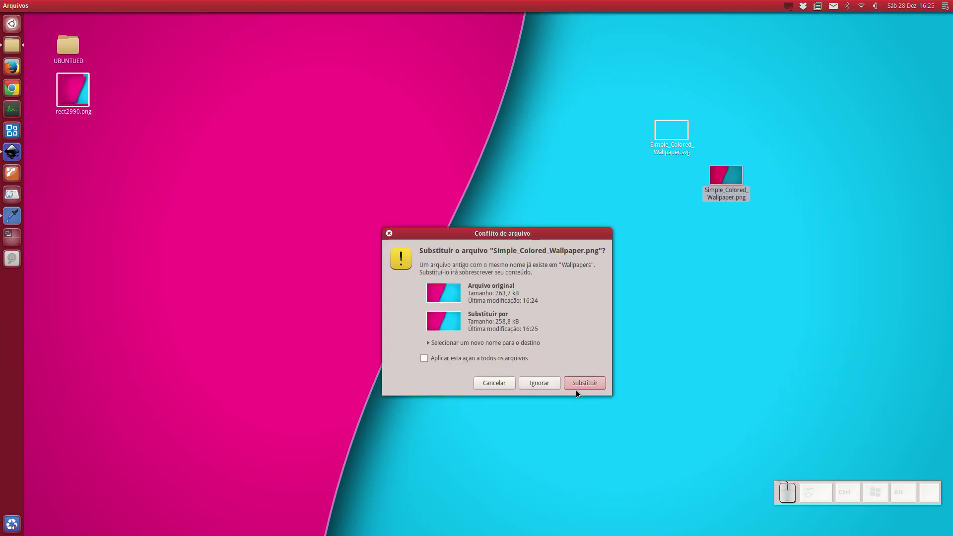
pyautogui.click(586, 388)
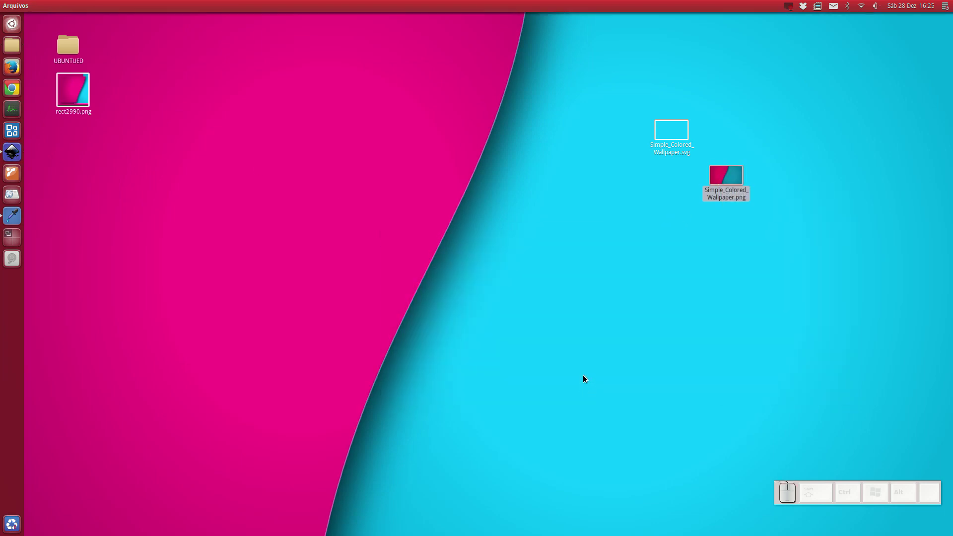
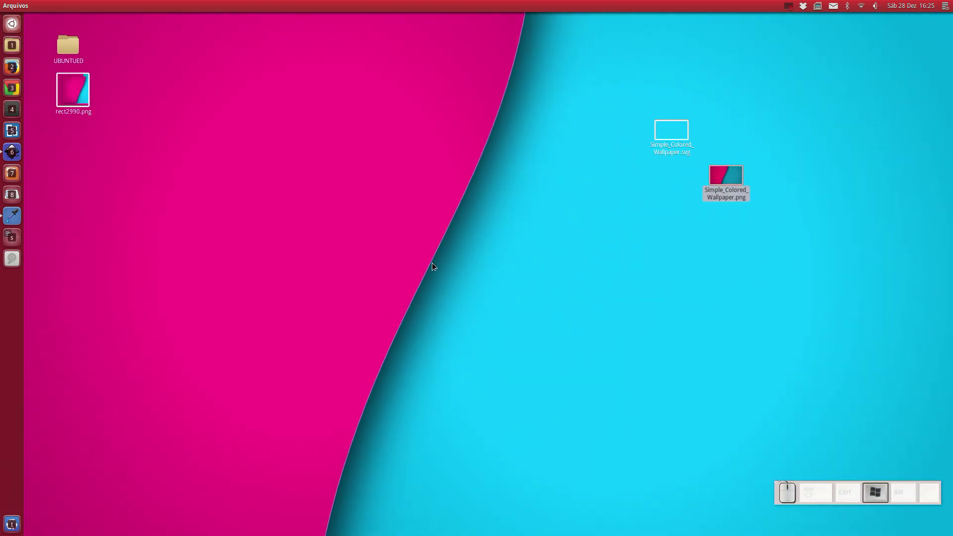
pyautogui.click(486, 263)
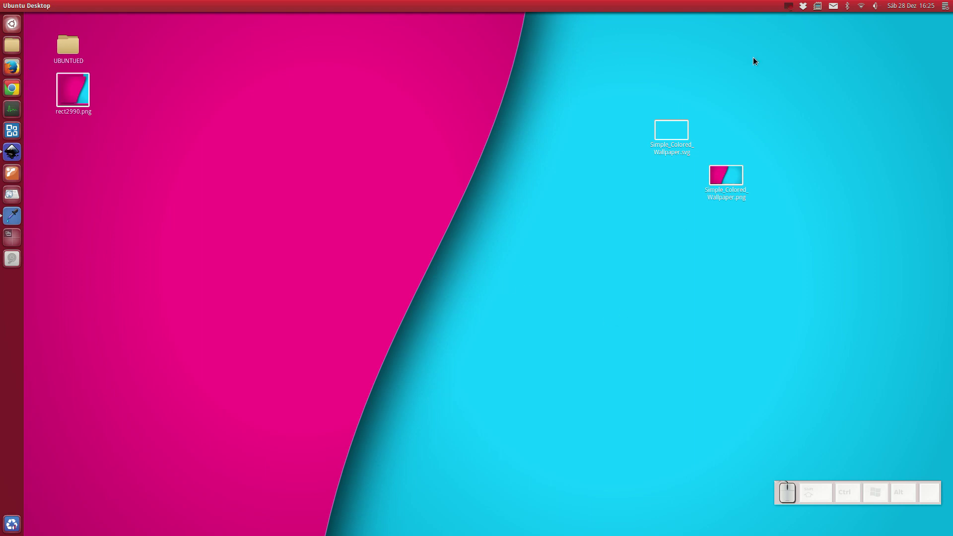
pyautogui.click(793, 13)
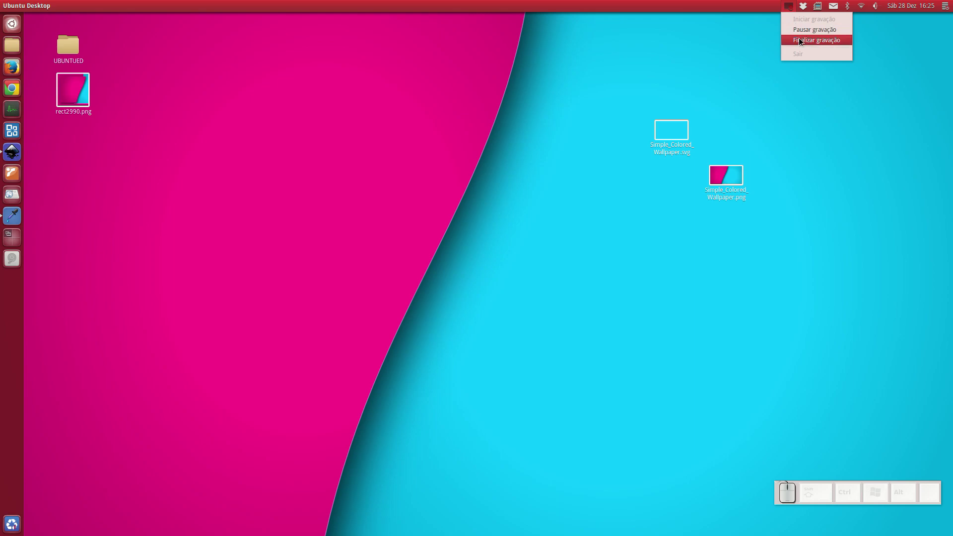